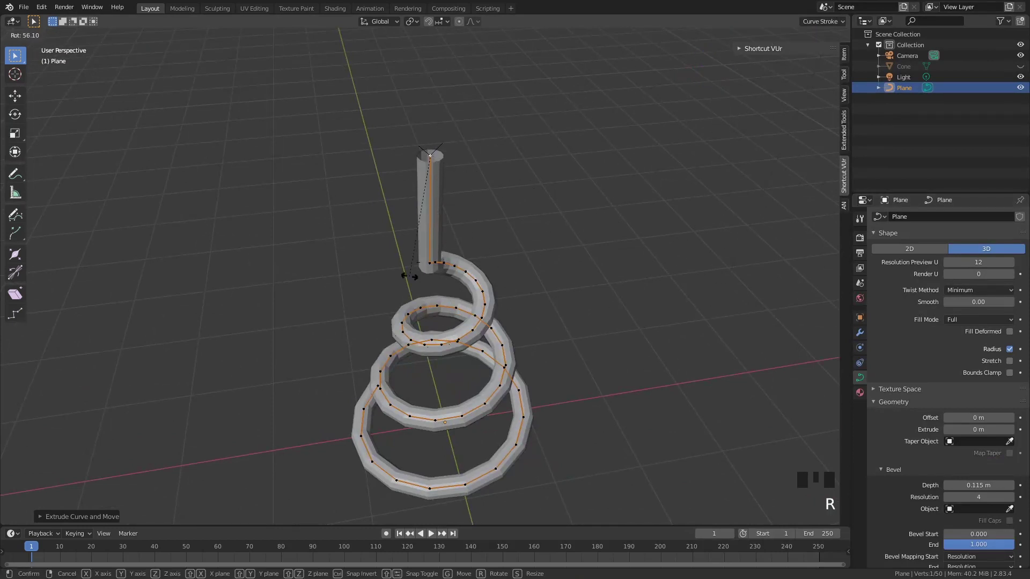
- With the 3D cursor centred as pivot, rotate the inner spiral points around Z toward a vertical top
key(r)
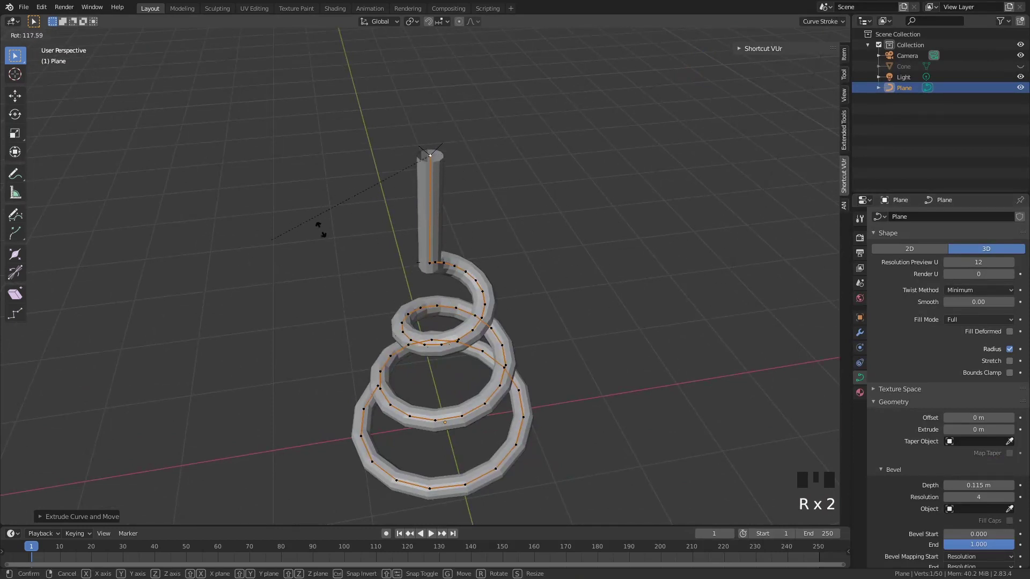
drag(494, 395, 487, 381)
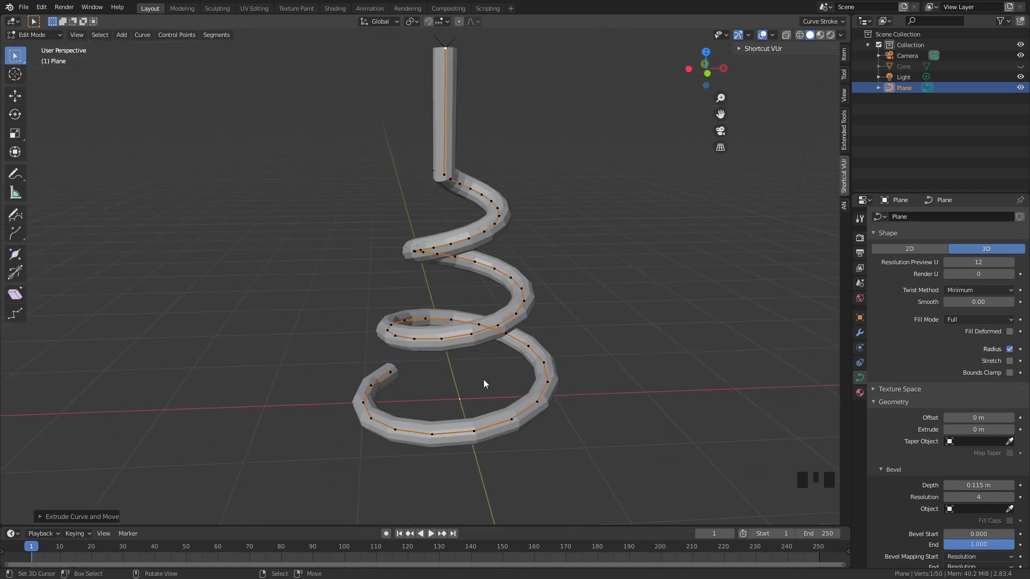
key(shift+c)
drag(333, 360, 451, 350)
scroll(up, 3)
drag(416, 265, 412, 22)
drag(412, 22, 454, 55)
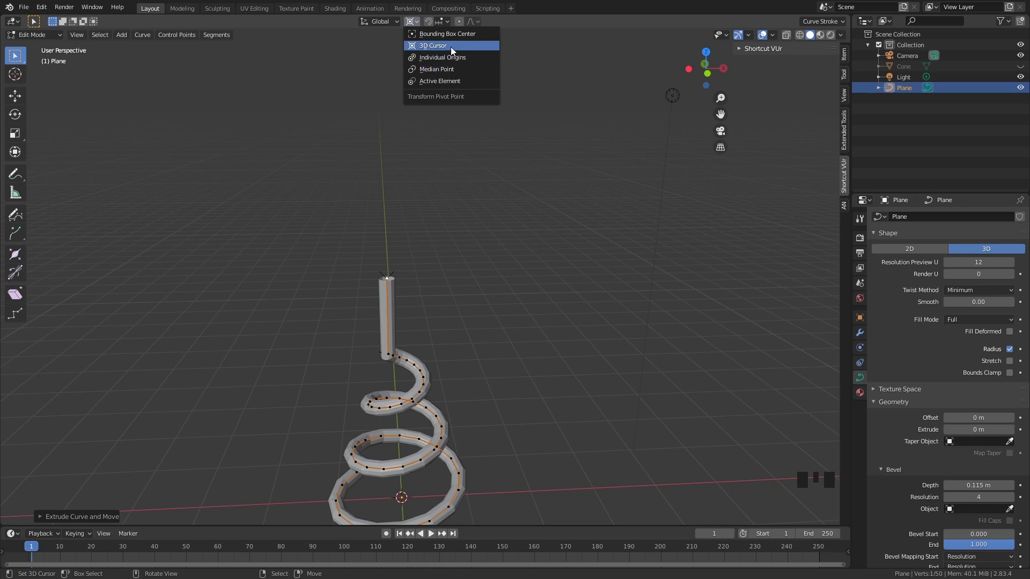
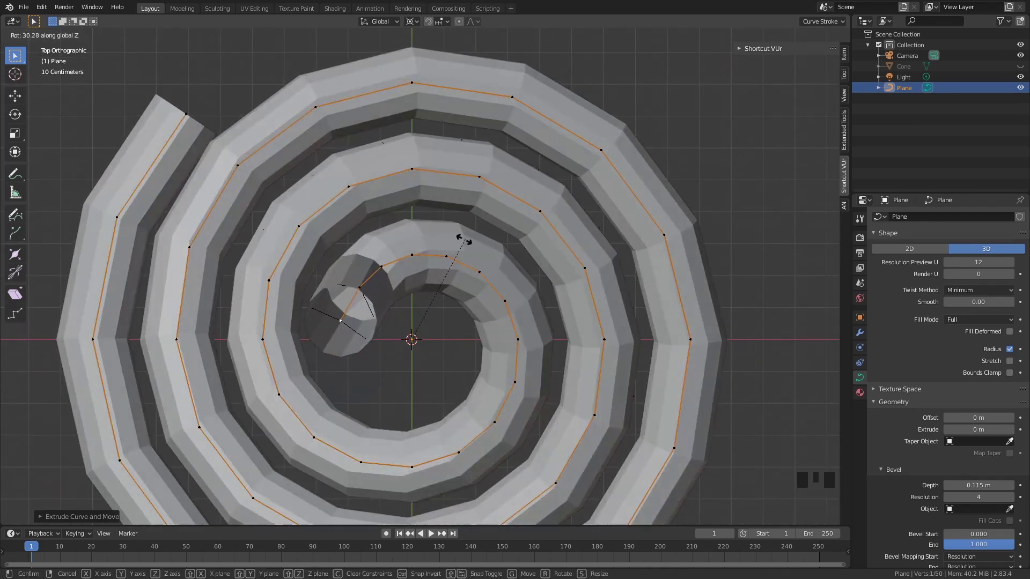
key(r)
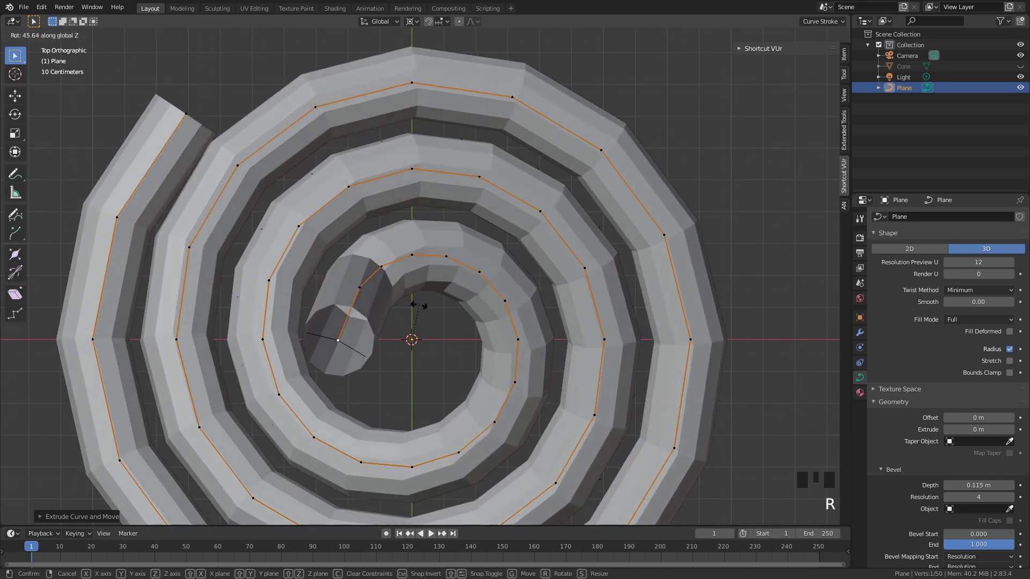
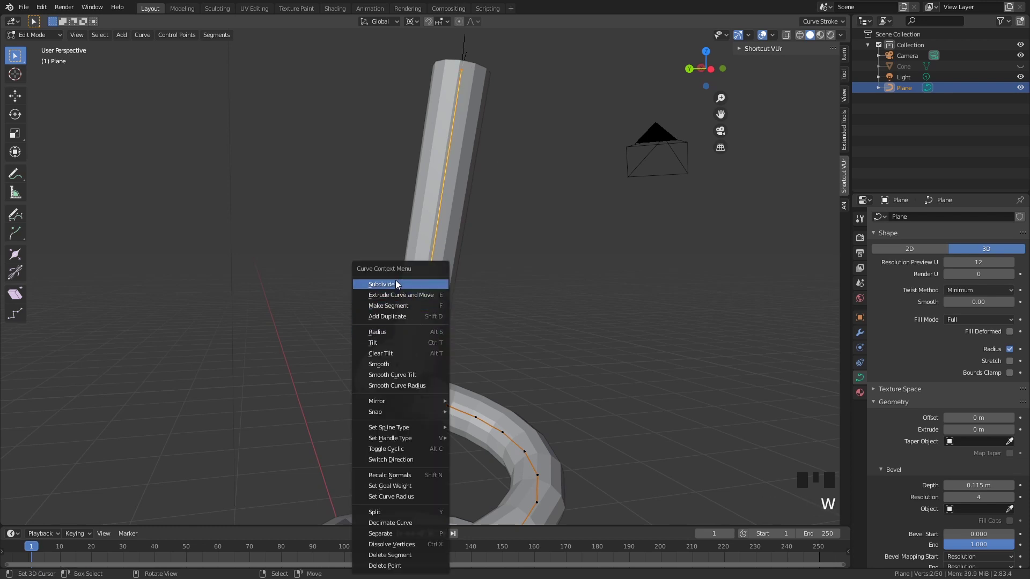
- Subdivide the straight top segment and move the new points to smooth the bend out of the spiral
key(w)
key(w)
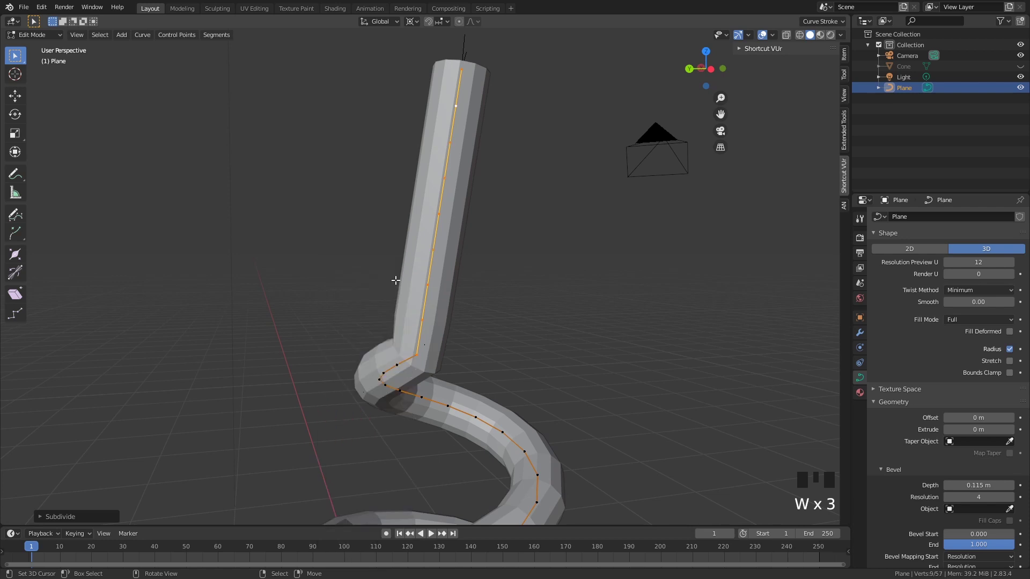
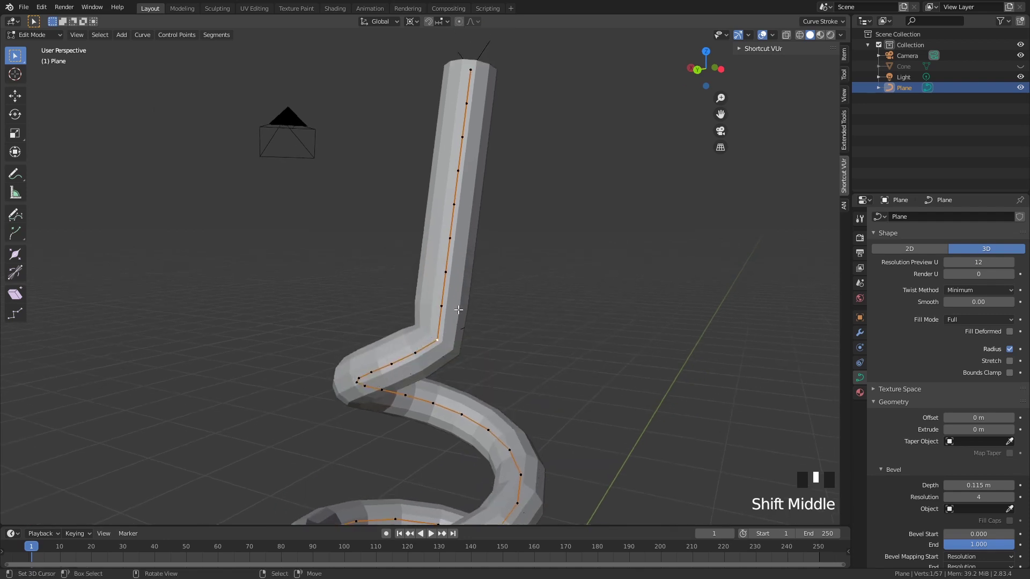
scroll(up, 3)
right_click(437, 385)
drag(506, 376, 570, 369)
key(g)
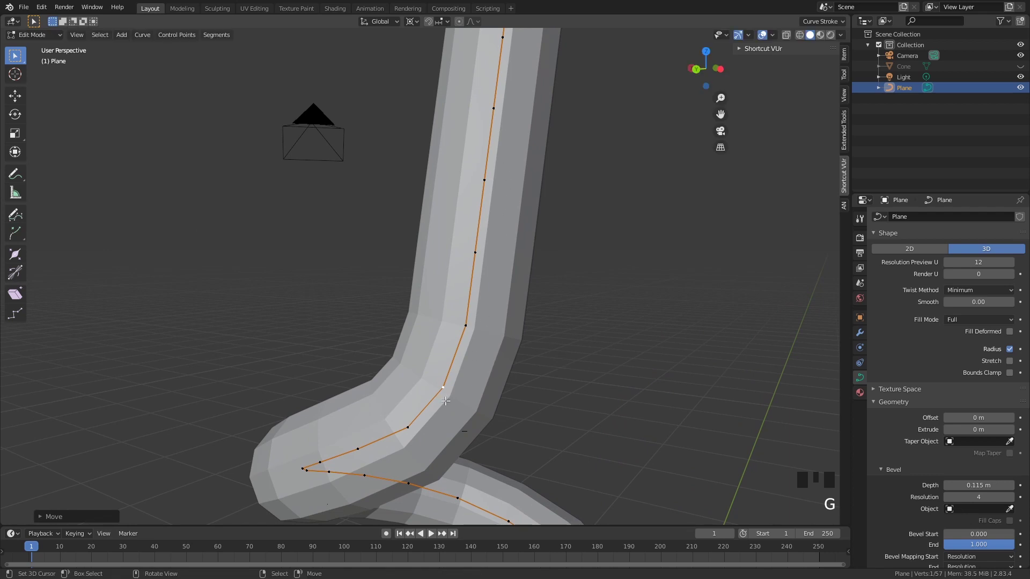
key(g)
- Return the curve to Object Mode and check the bend from around the whole coil
key(Tab)
scroll(down, 3)
drag(546, 317, 457, 302)
scroll(down, 3)
drag(582, 339, 632, 282)
key(w)
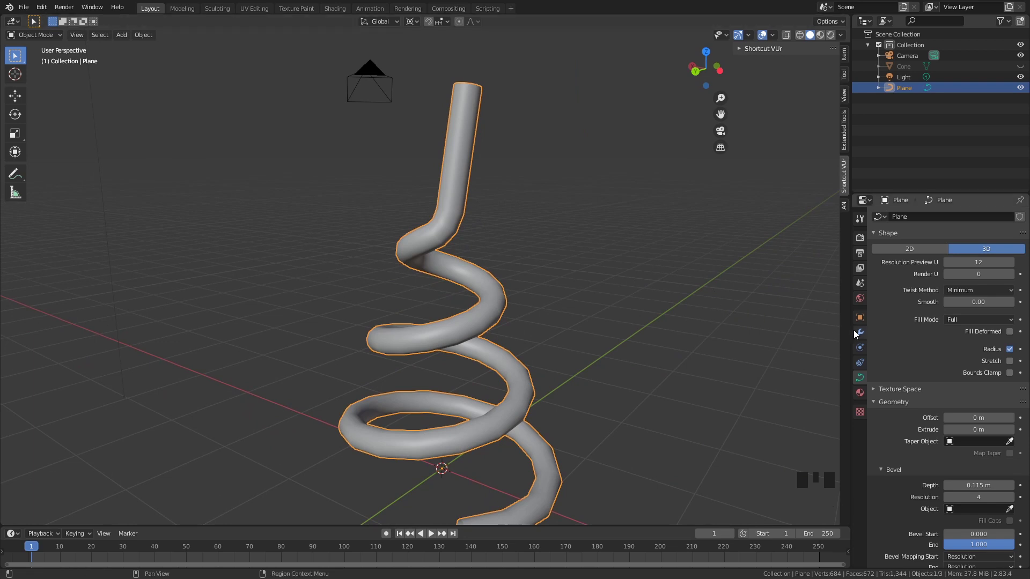
- Add a Subdivision Surface modifier to smooth the spiral tube
click(858, 333)
drag(910, 220, 946, 299)
click(947, 302)
drag(518, 320, 568, 307)
key(KP_7)
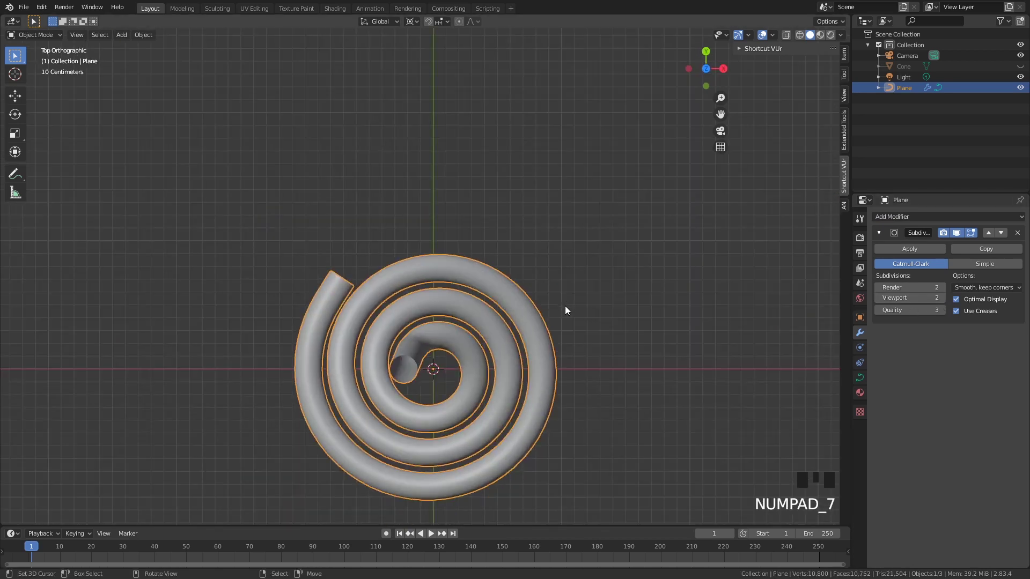
drag(535, 329, 680, 332)
- Duplicate the tube three times, rotating each copy around Z so four tubes interleave into a cone
key(shift+d)
key(r)
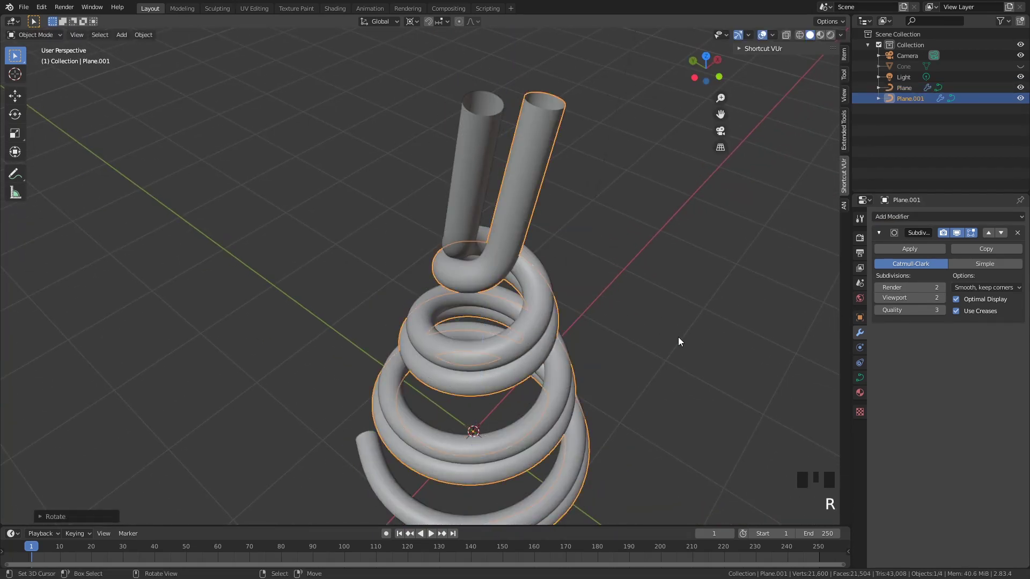
key(shift+d)
key(r)
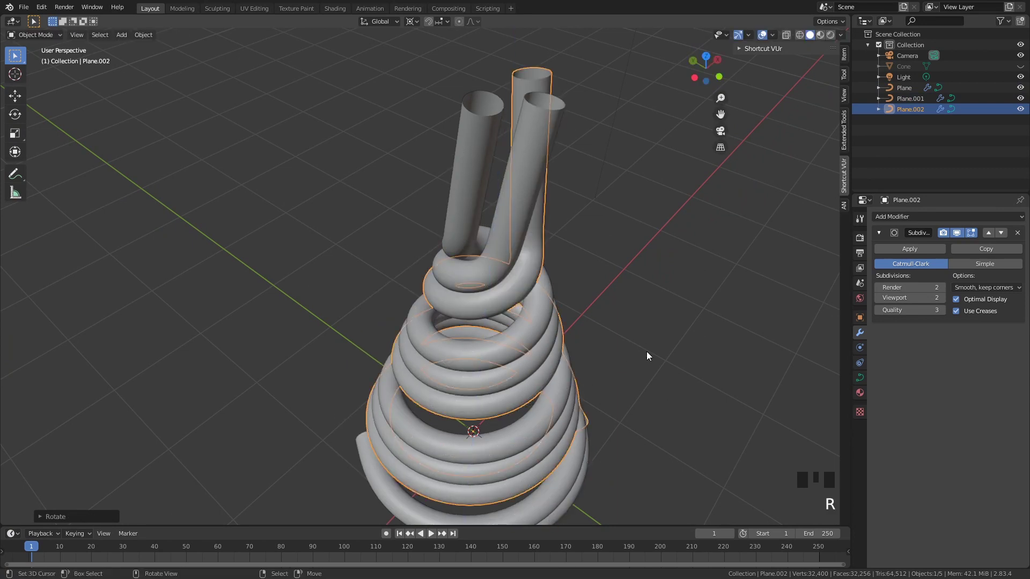
key(shift+d)
key(r)
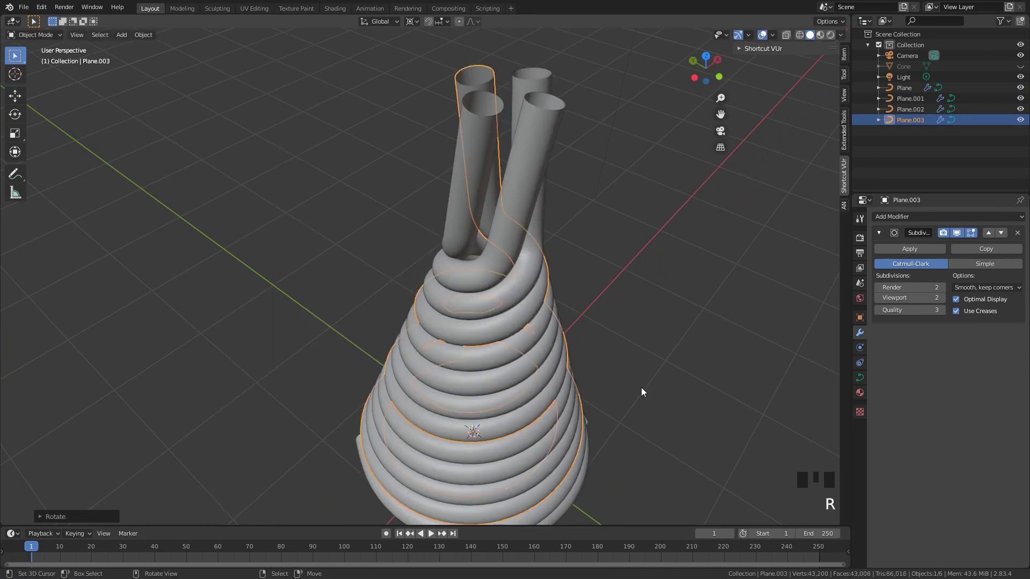
drag(702, 330, 700, 290)
drag(700, 290, 693, 303)
drag(693, 303, 513, 310)
scroll(down, 3)
drag(499, 311, 372, 386)
key(shift+a)
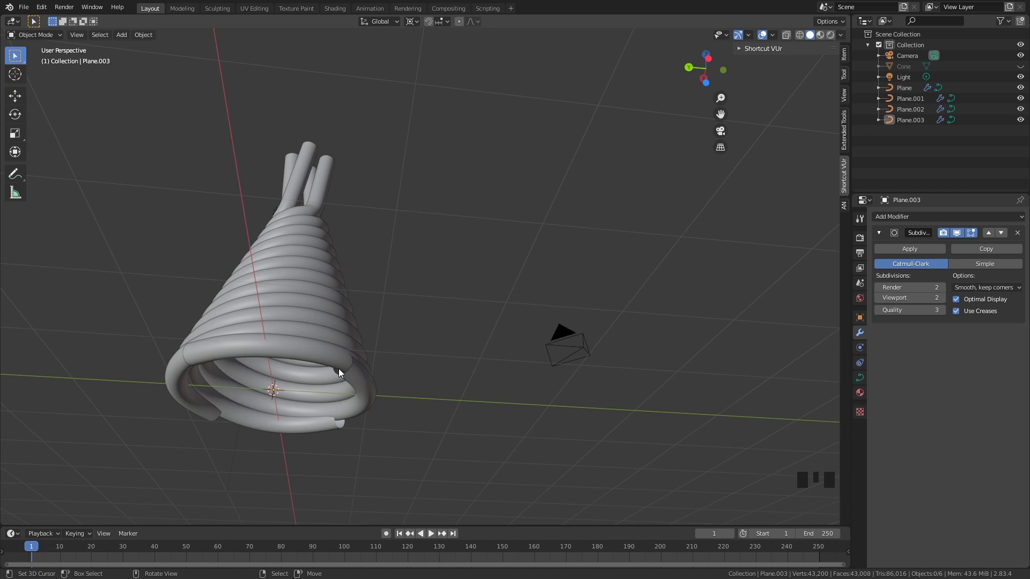
- Add a Plain Axes empty at the coil's base and select the four tubes with the empty active
key(shift+a)
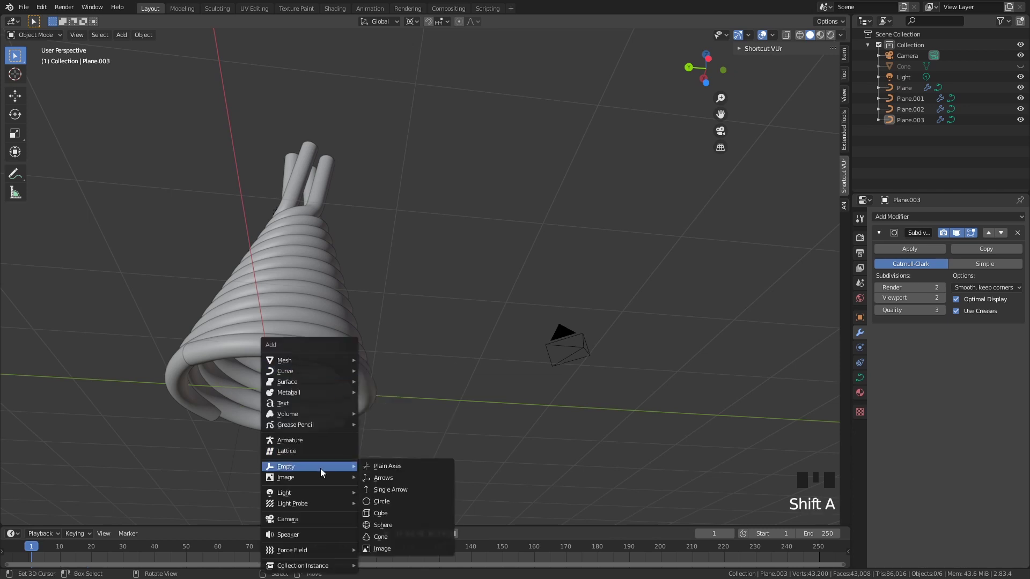
drag(401, 398, 496, 384)
scroll(up, 3)
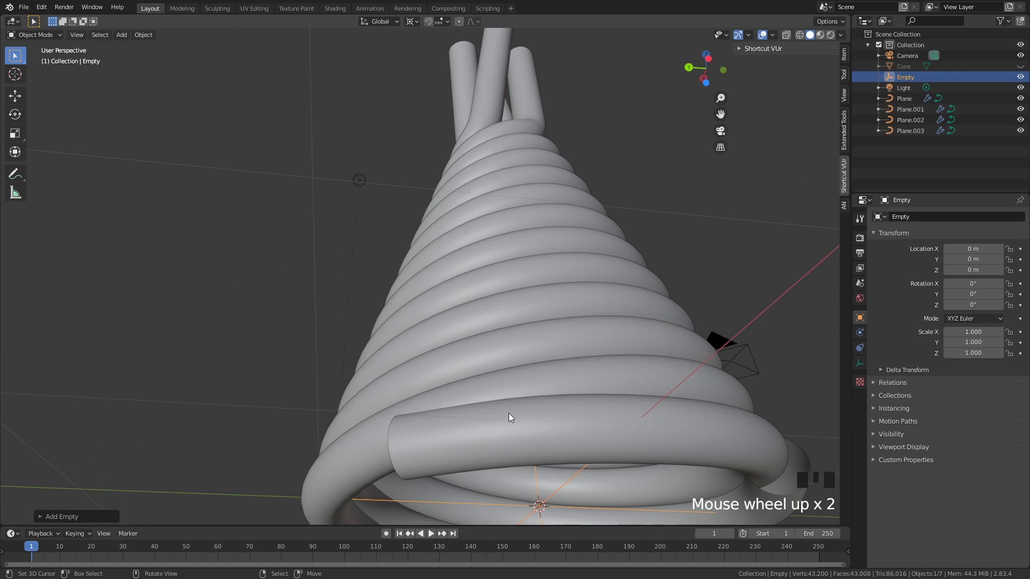
right_click(511, 416)
right_click(527, 386)
drag(532, 346, 541, 306)
scroll(down, 3)
drag(557, 309, 462, 428)
right_click(462, 428)
- Parent the four spiral tubes to the empty, test-moving it and undoing back to origin
key(ctrl+p)
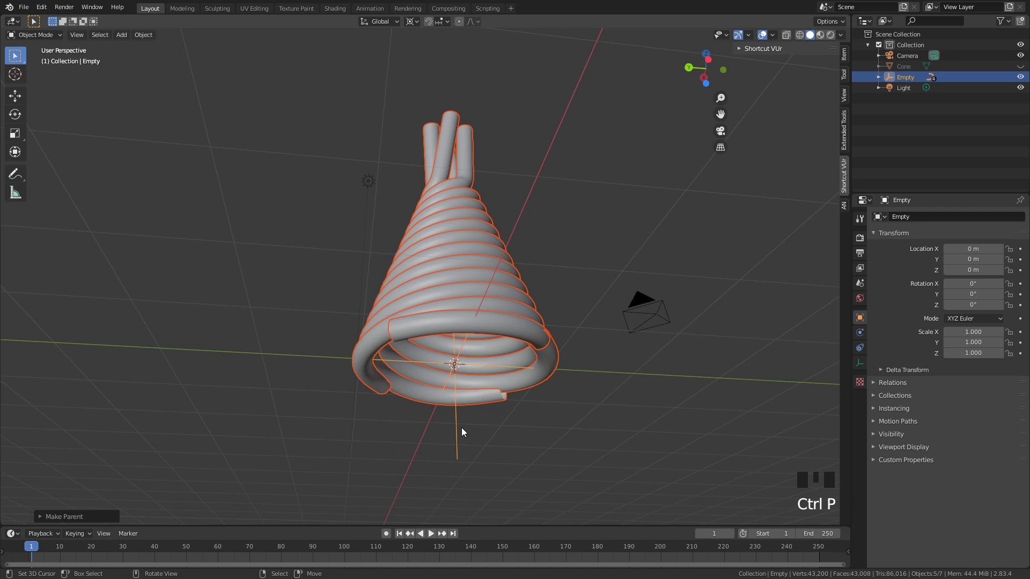
drag(525, 424, 463, 469)
key(ctrl+z)
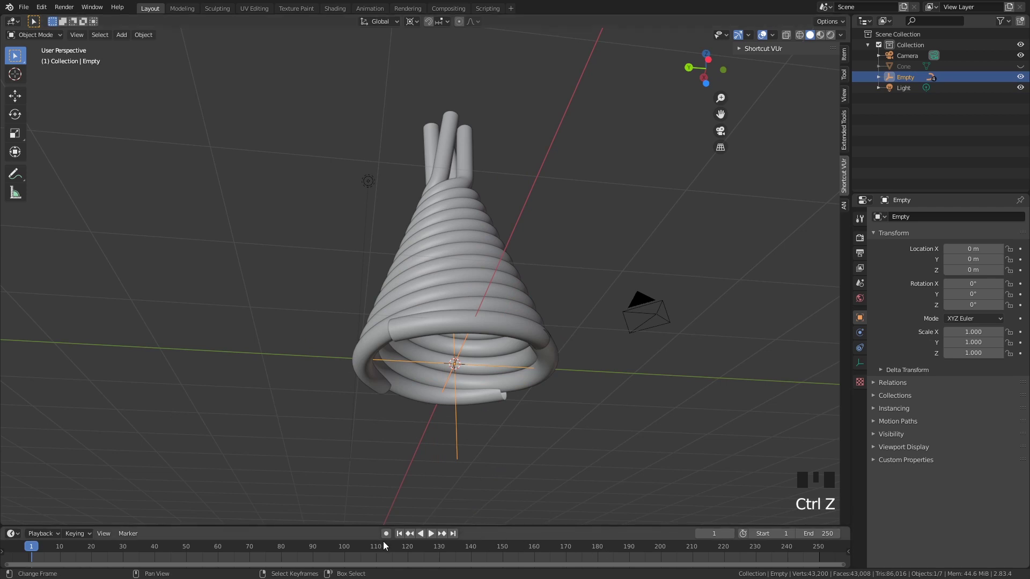
- Keyframe the empty's Z rotation from 0° to 360° over 120 frames and preview the spin
key(r)
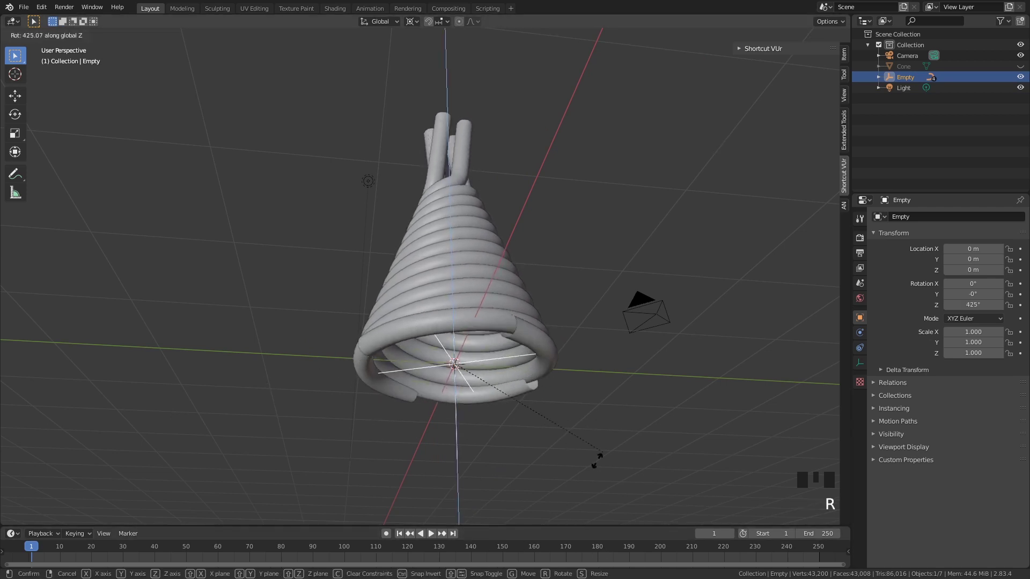
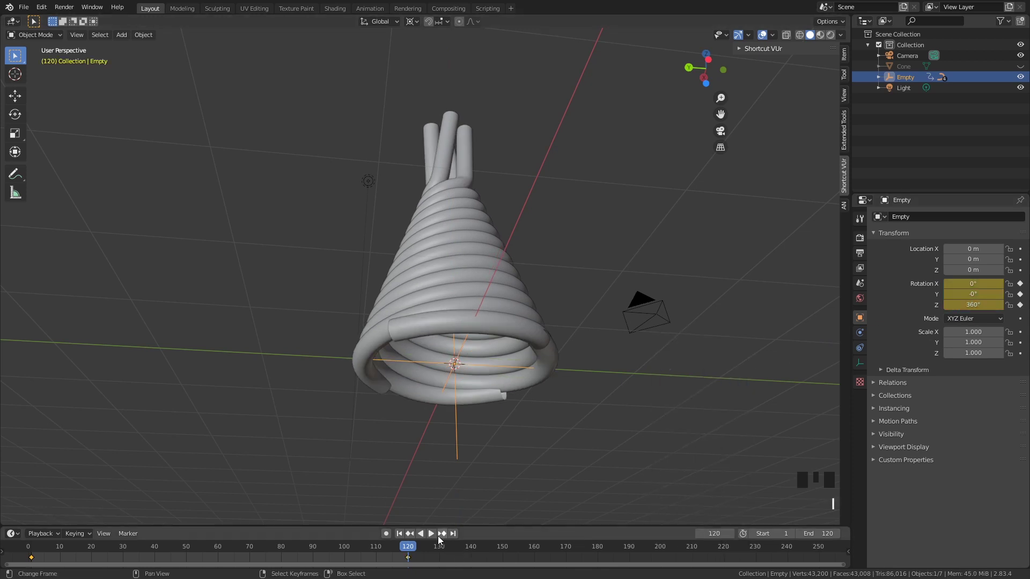
click(435, 539)
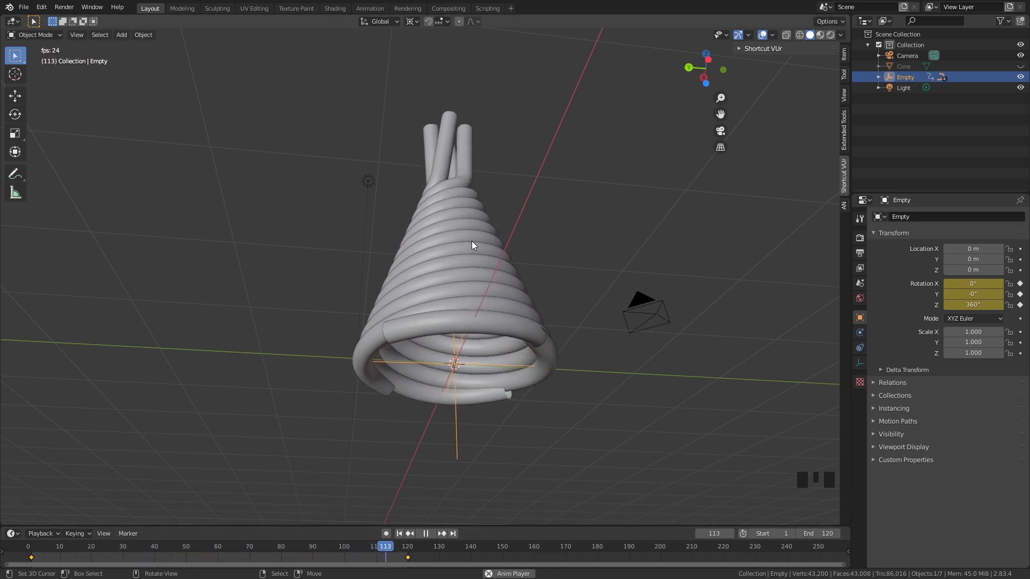
drag(433, 536, 332, 315)
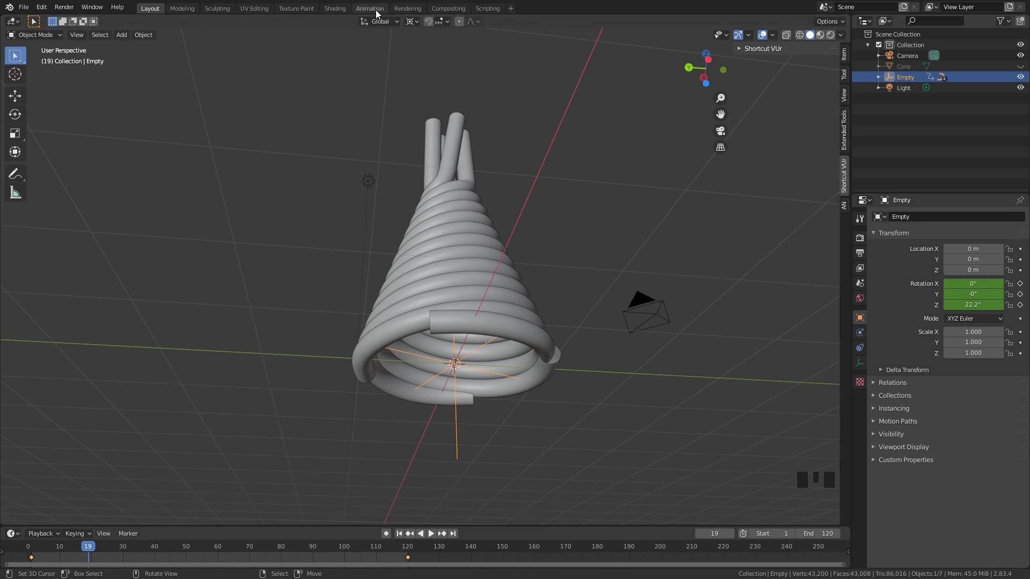
- In the Animation workspace Graph Editor, set all spin keyframes to Linear interpolation
drag(377, 12, 111, 149)
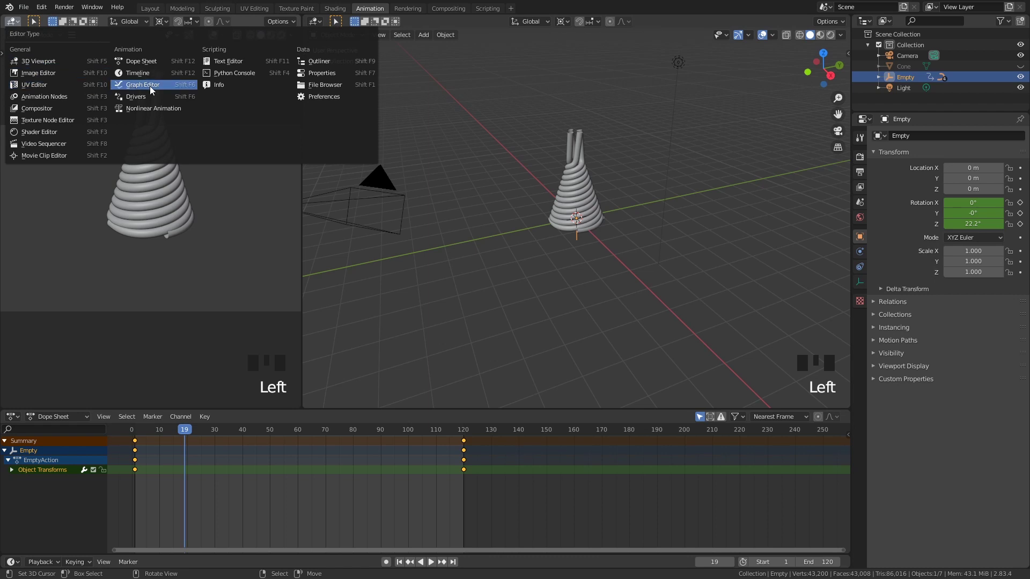
drag(136, 239, 301, 40)
drag(301, 40, 617, 233)
scroll(up, 3)
scroll(down, 3)
drag(140, 438, 467, 430)
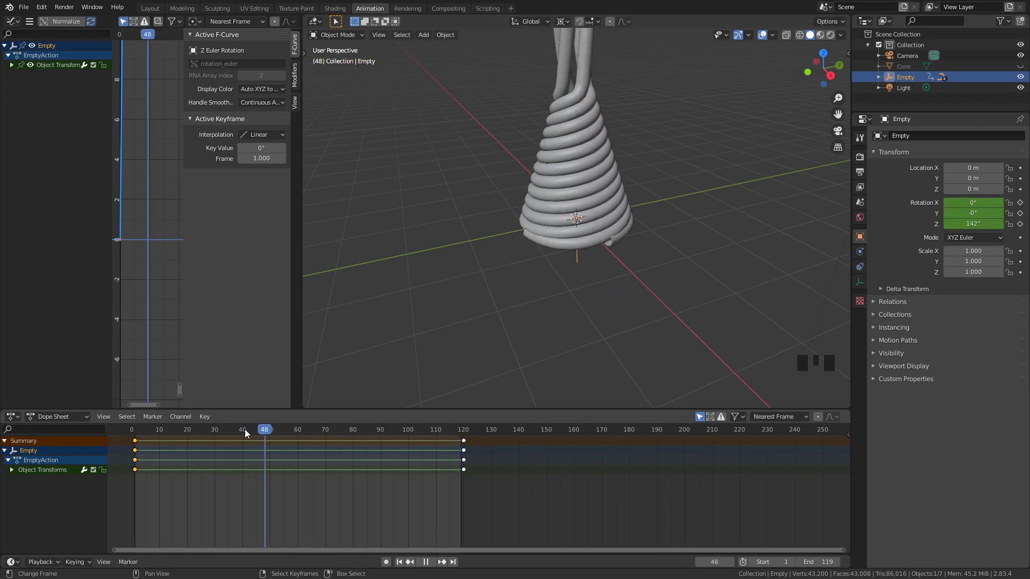
- Play the constant-speed spin, then return to the Modeling workspace
click(429, 566)
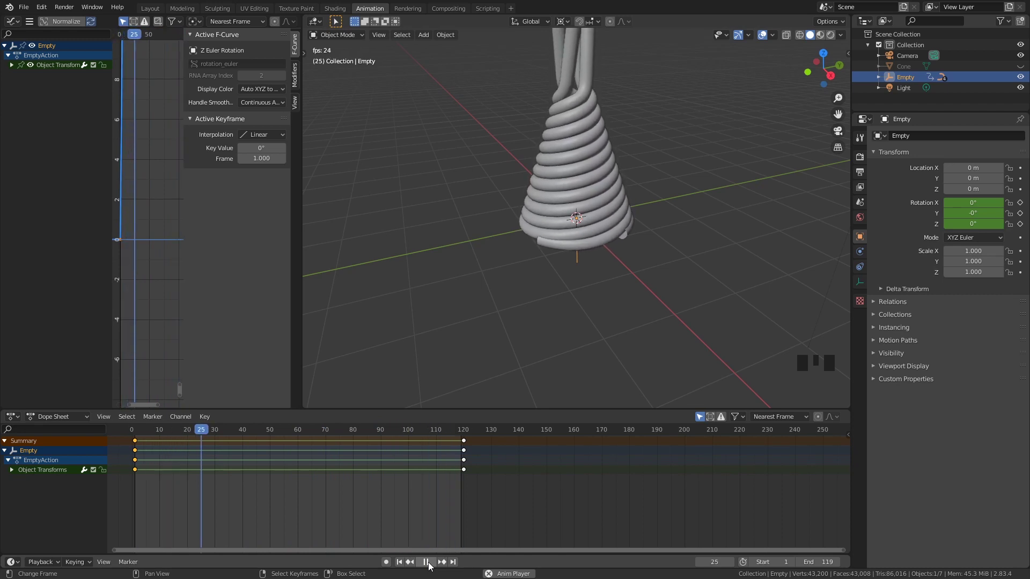
drag(430, 566, 454, 183)
drag(449, 180, 444, 176)
key(KP_0)
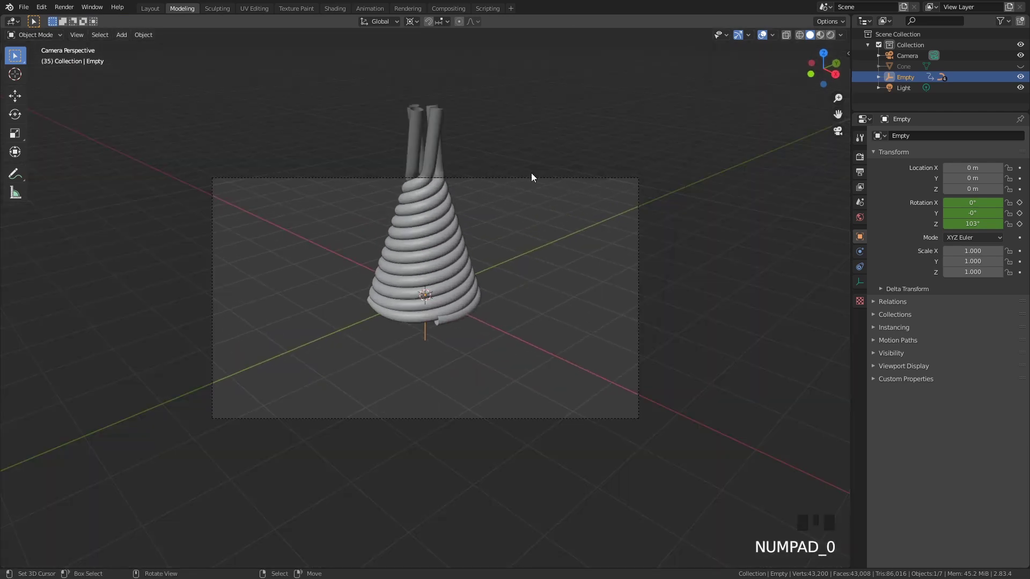
- With Lock Camera to View enabled, move the camera in so the cone fills the frame
drag(852, 55, 835, 182)
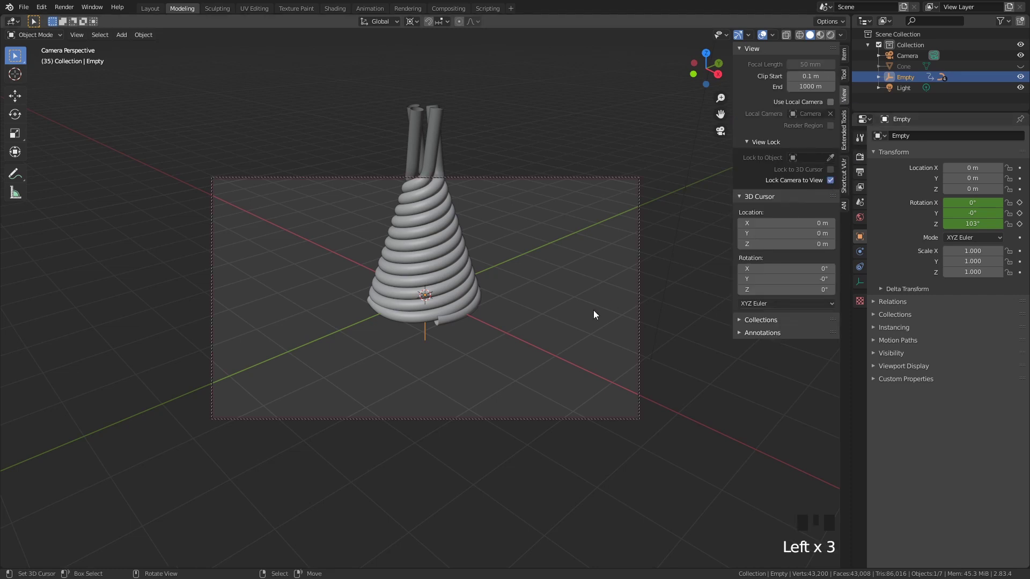
key(KP_0)
drag(586, 239, 595, 279)
scroll(up, 3)
drag(584, 269, 606, 290)
scroll(up, 3)
drag(597, 284, 831, 185)
click(831, 185)
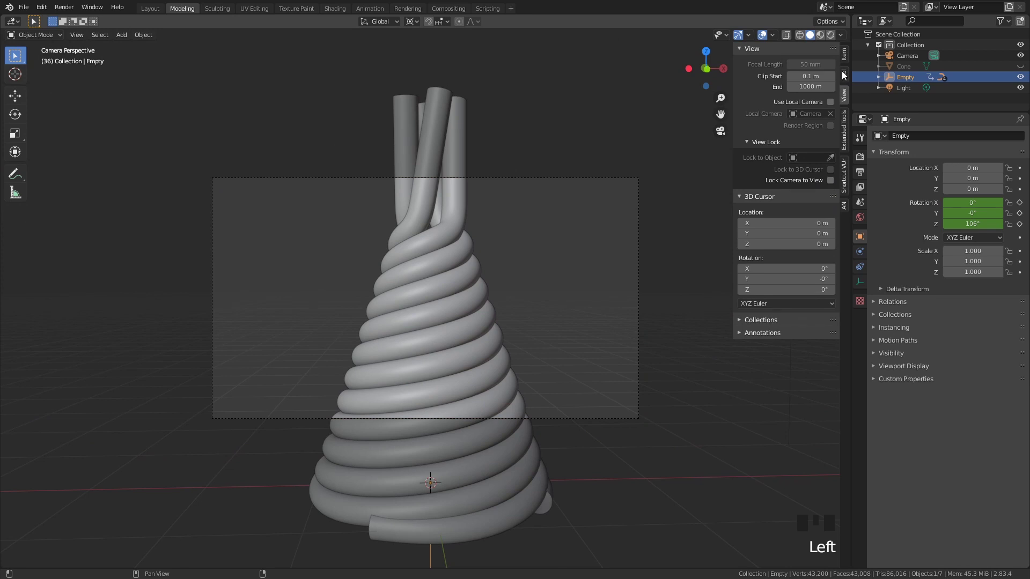
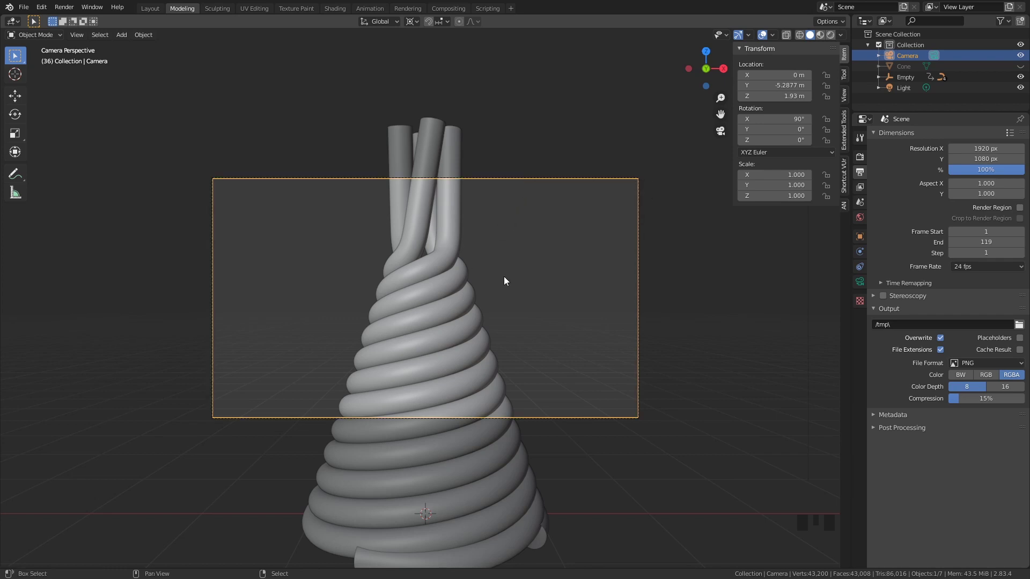
- Add a plane, stand it upright and move it along Y behind the cone
key(shift+c)
key(shift+a)
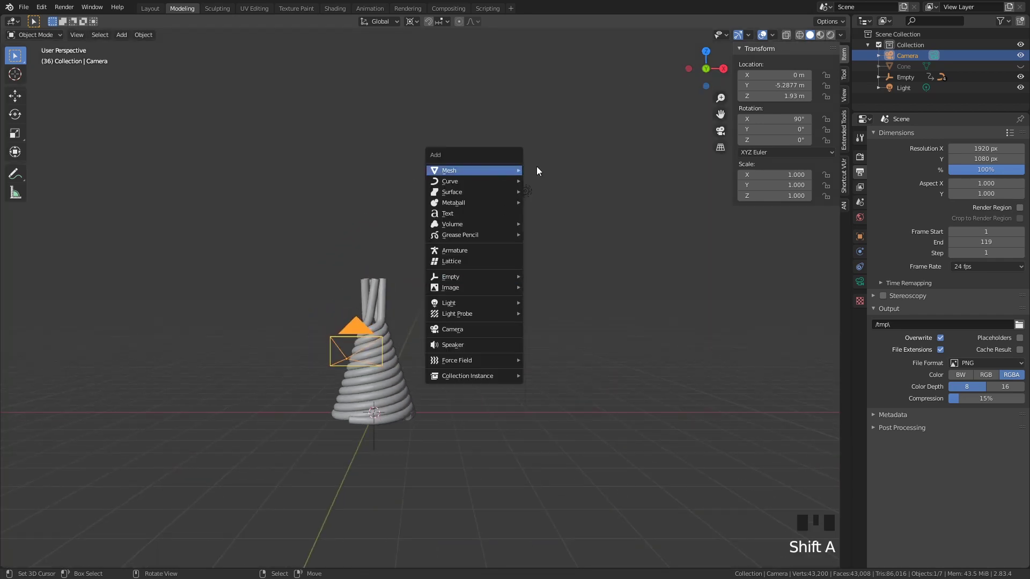
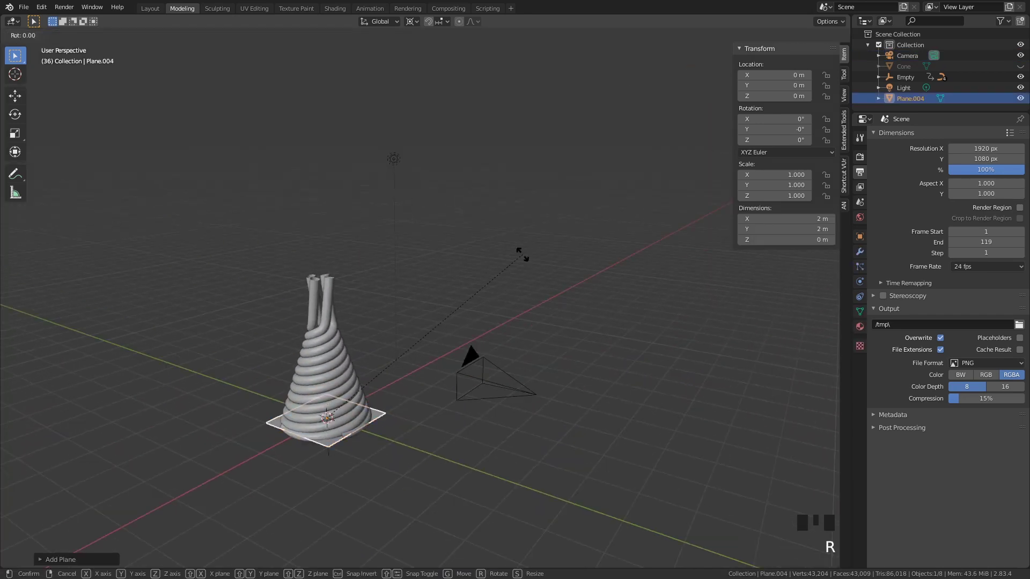
key(g)
key(s)
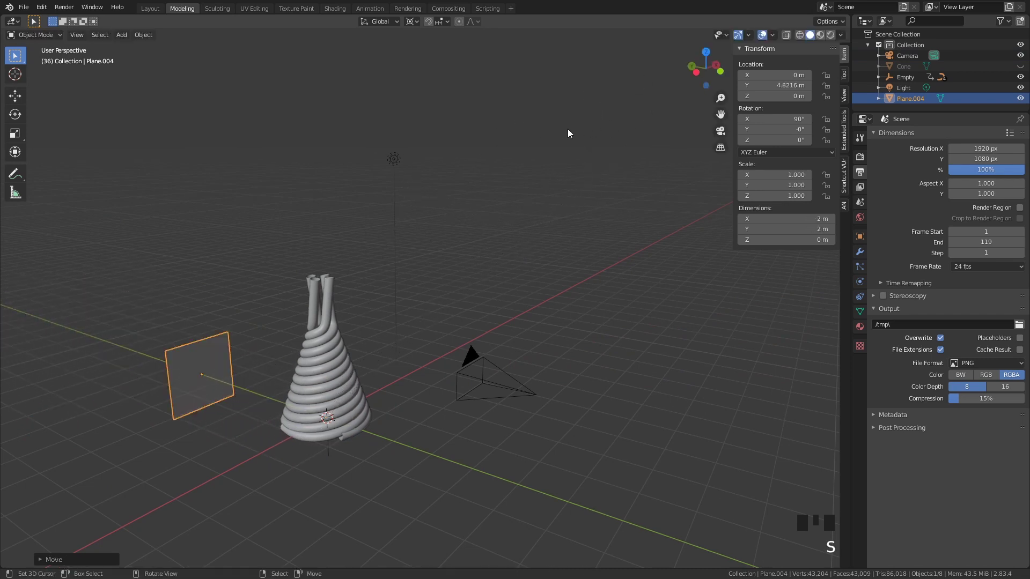
key(Tab)
key(s)
key(Tab)
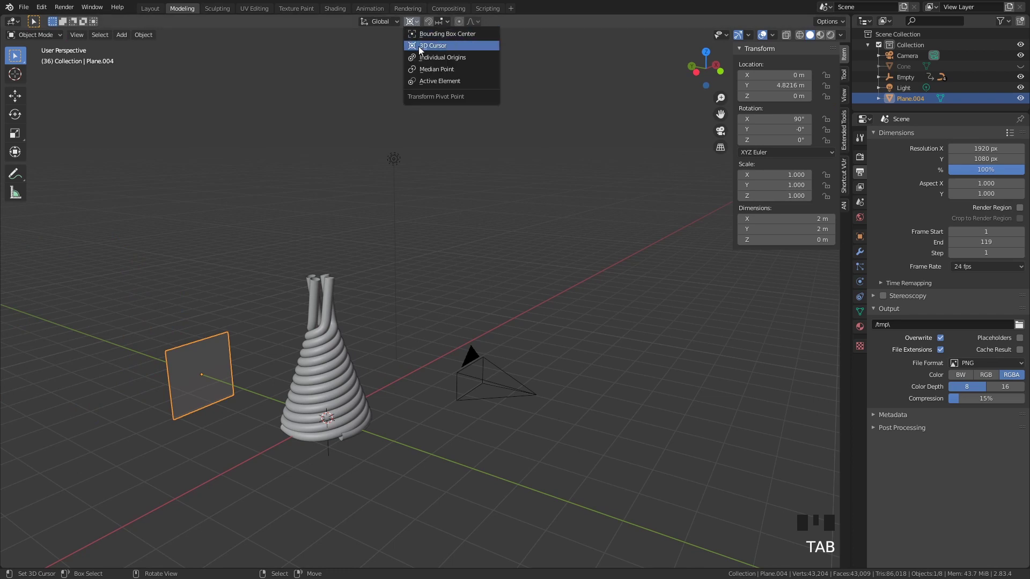
- Scale the backdrop plane up around the 3D cursor to fill the camera frame, then switch to Shading
click(444, 76)
key(s)
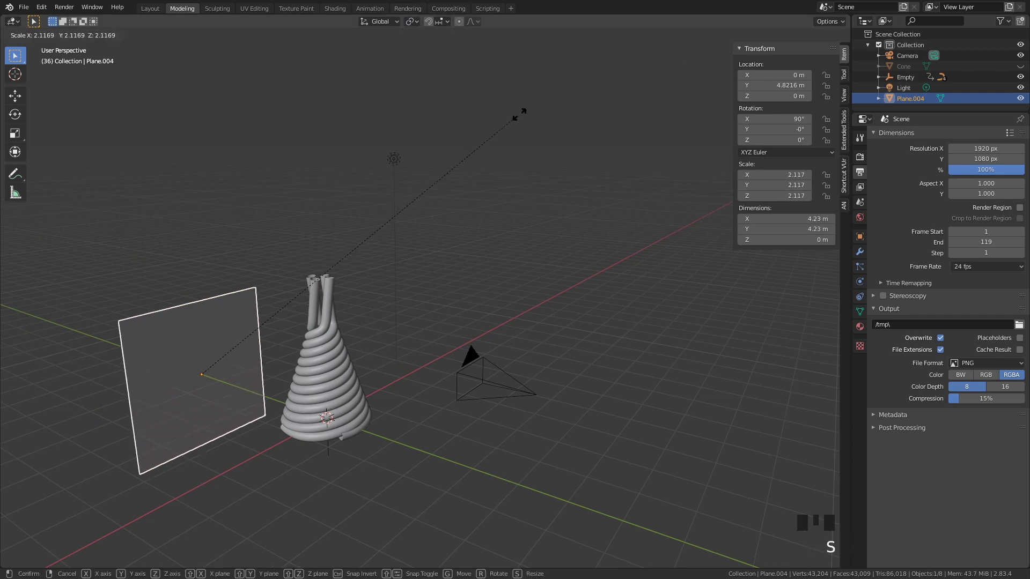
key(KP_0)
right_click(623, 202)
right_click(671, 195)
key(s)
right_click(614, 61)
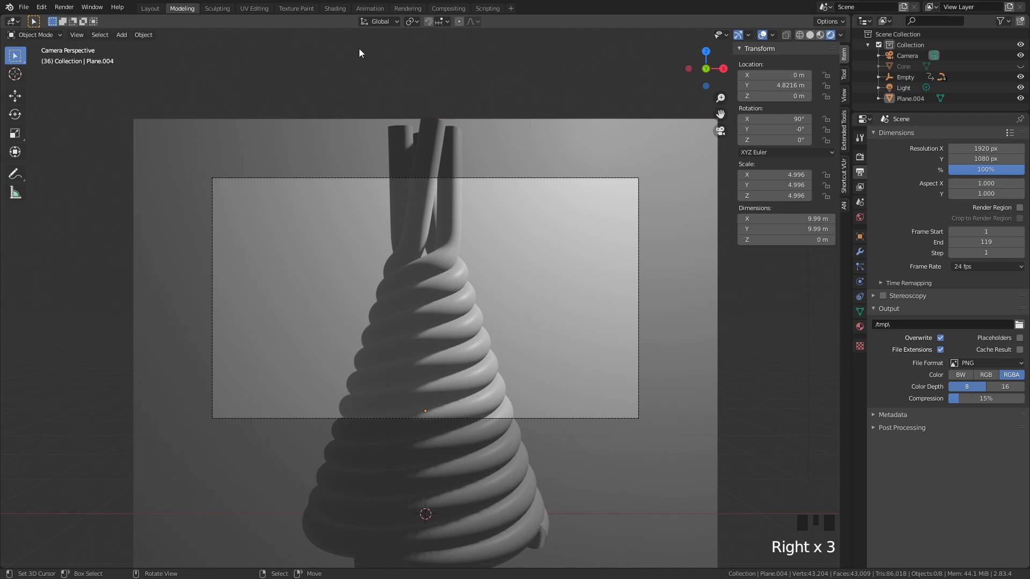
drag(338, 12, 366, 69)
drag(633, 143, 534, 135)
- Replace the plane's Principled BSDF with a dark teal Diffuse BSDF wired to the output
right_click(534, 136)
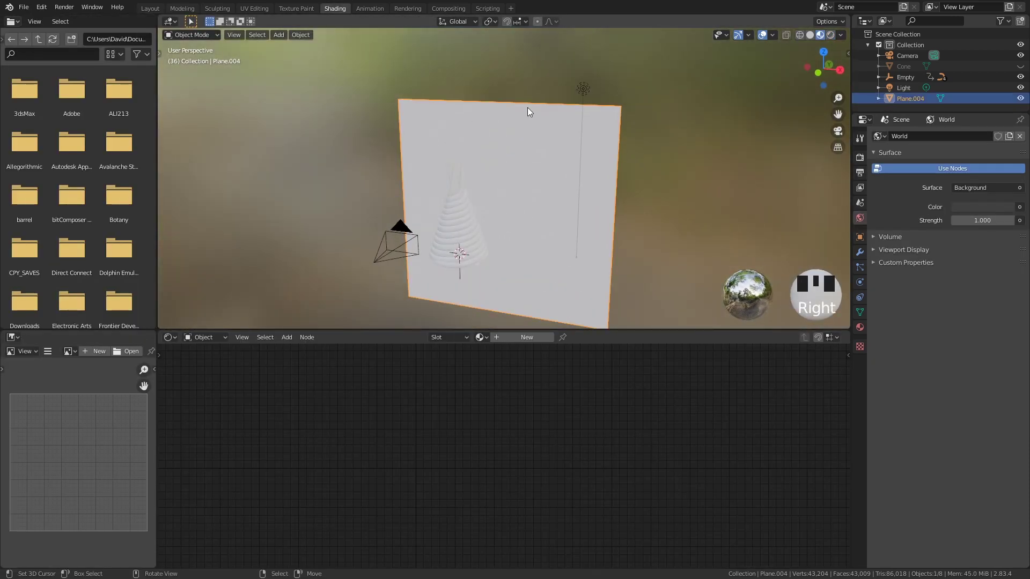
drag(538, 337, 480, 386)
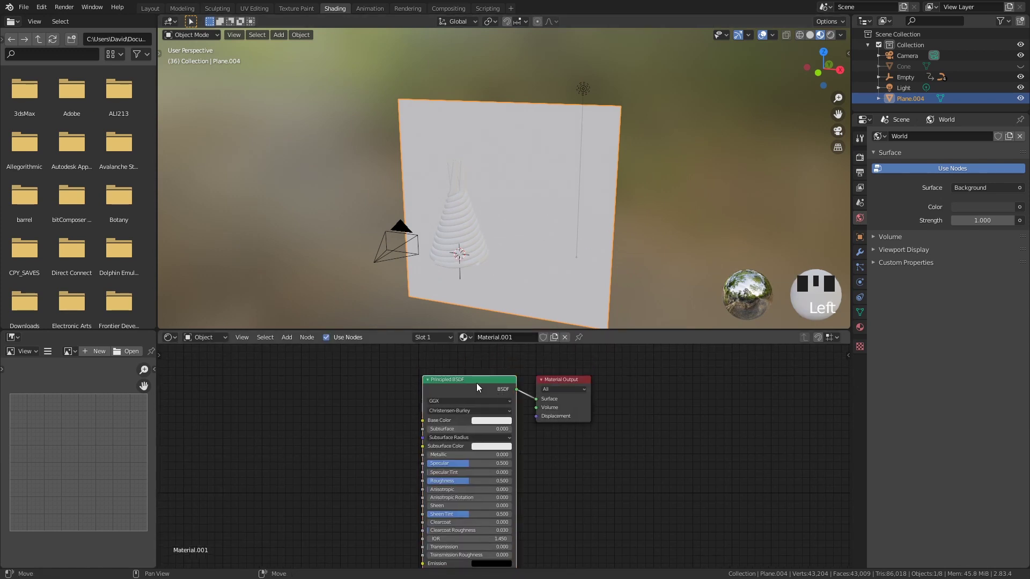
key(Delete)
key(shift+a)
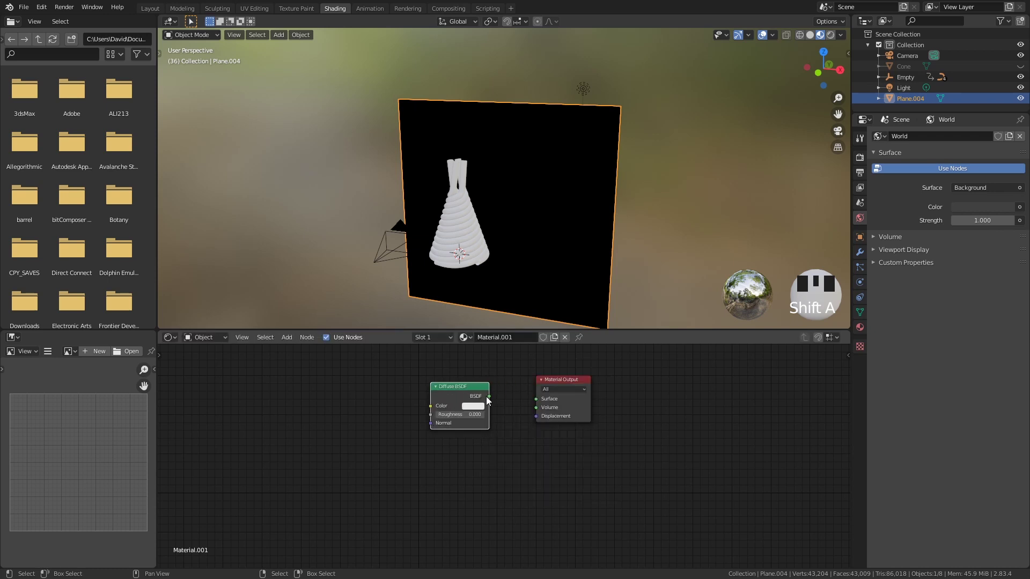
drag(544, 402, 514, 373)
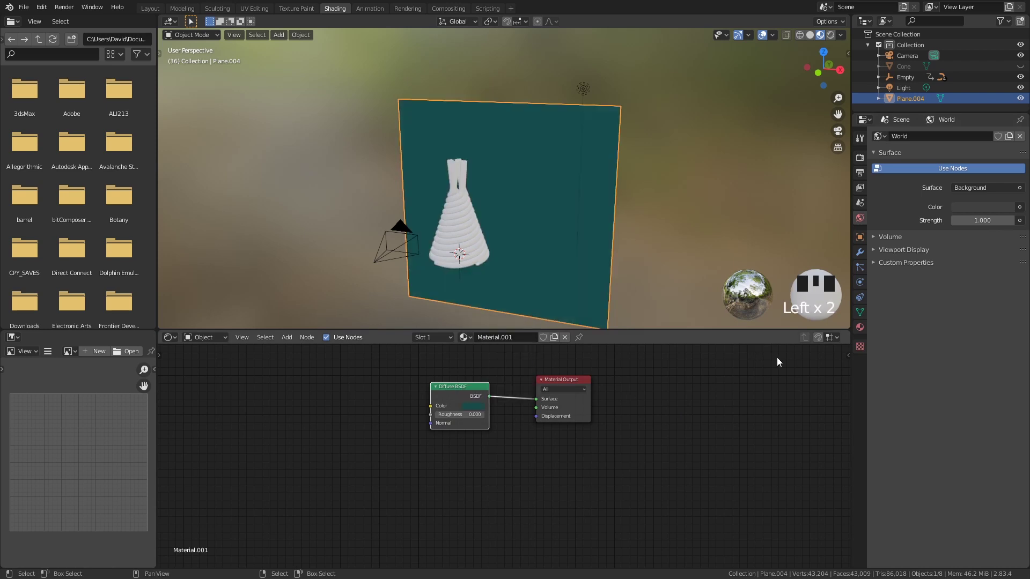
drag(596, 269, 596, 259)
click(597, 259)
drag(604, 236, 567, 244)
- Give one spiral tube a new jelly_orange material with an orange Base Color
scroll(up, 3)
drag(552, 244, 582, 161)
key(KP_0)
scroll(up, 3)
drag(582, 174, 543, 143)
right_click(543, 143)
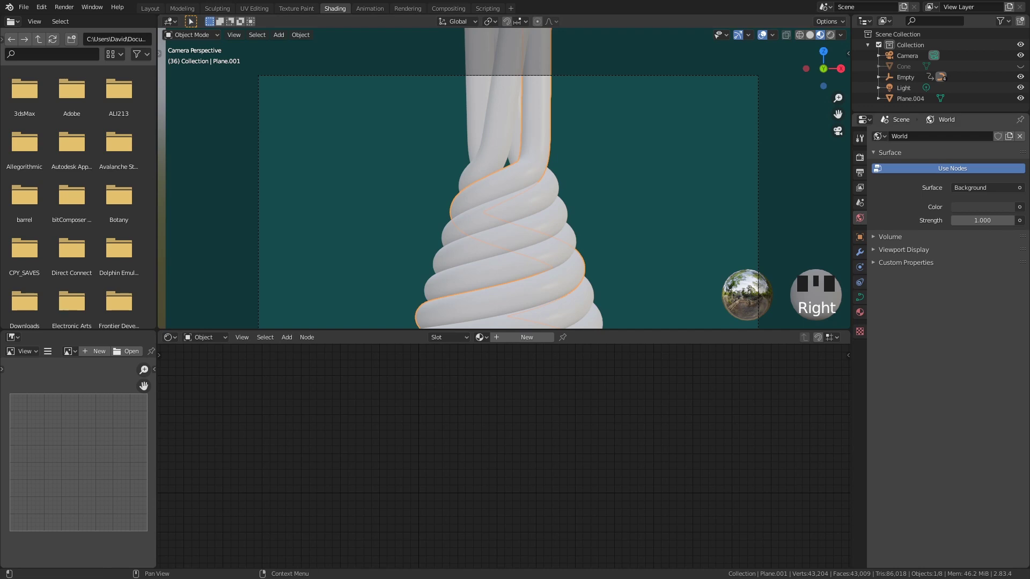
drag(532, 338, 526, 340)
key(BackSpace)
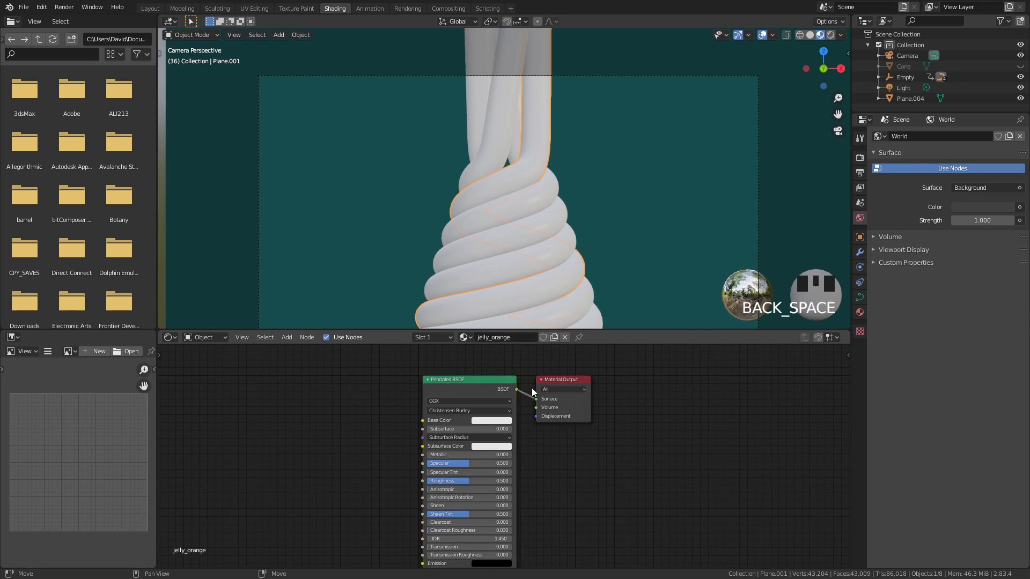
click(487, 388)
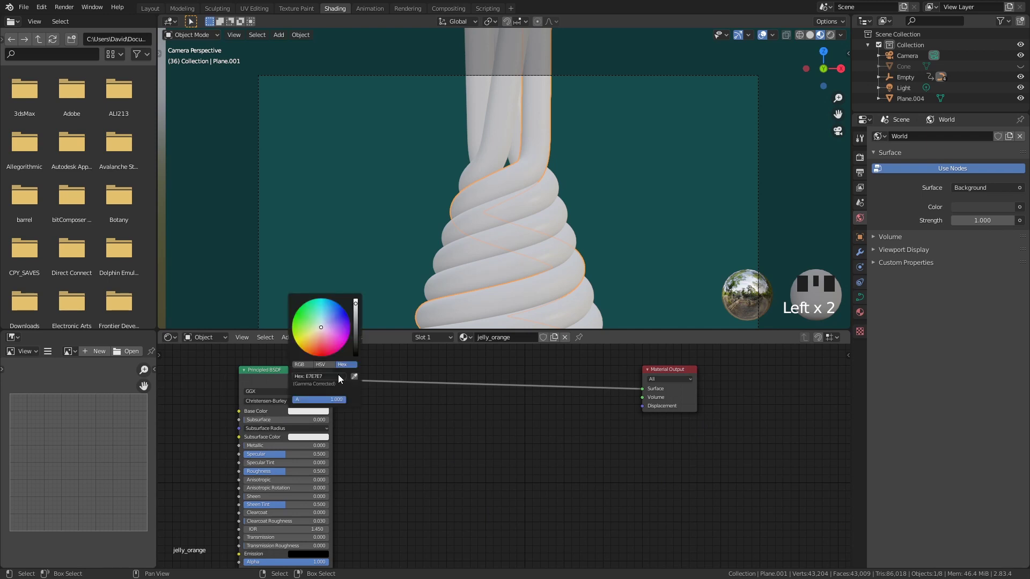
click(342, 379)
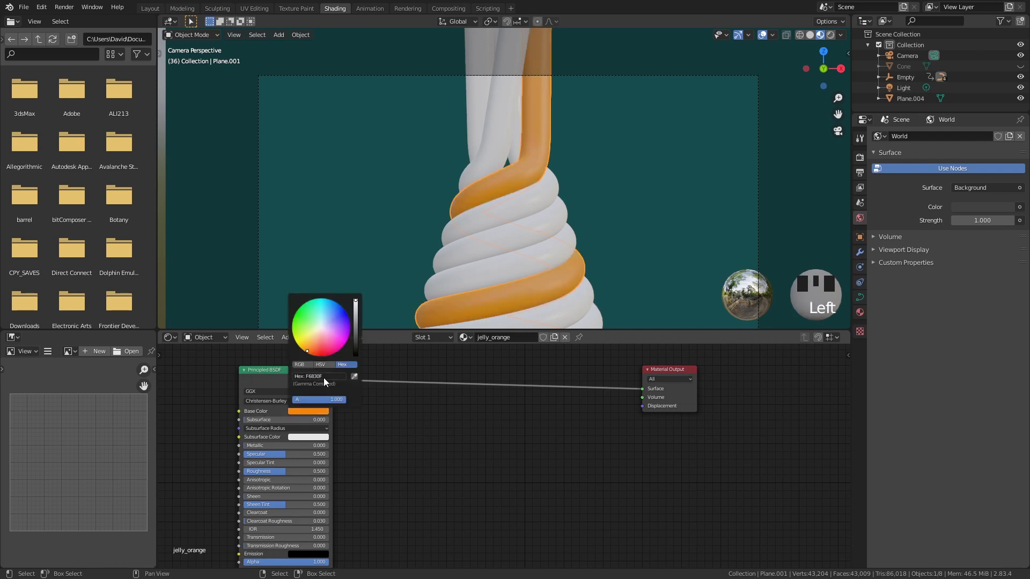
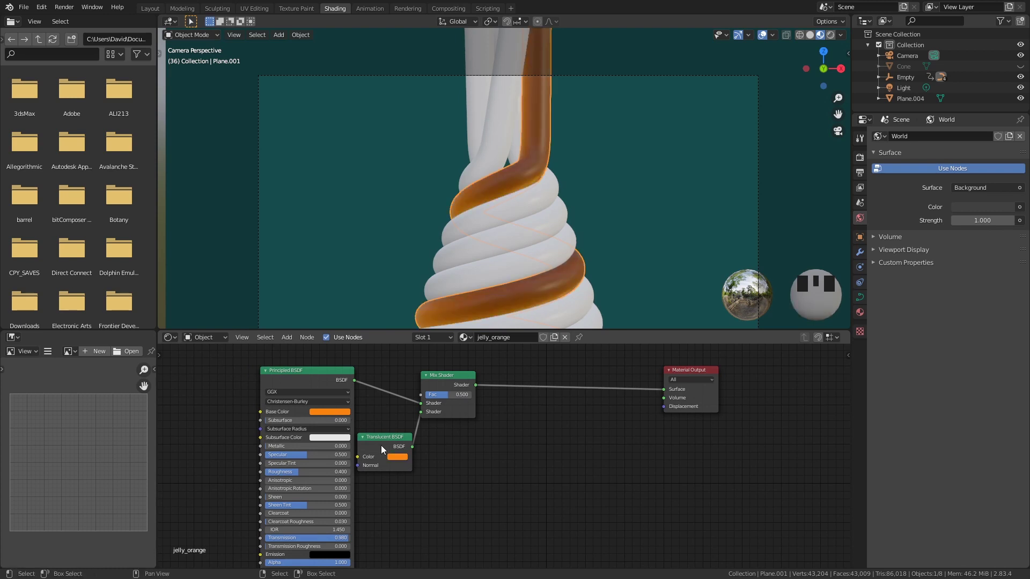
- Mix an orange Translucent BSDF at Fac 0.2 with Transmission 0.9, Roughness 0.4, and preview Rendered
click(396, 458)
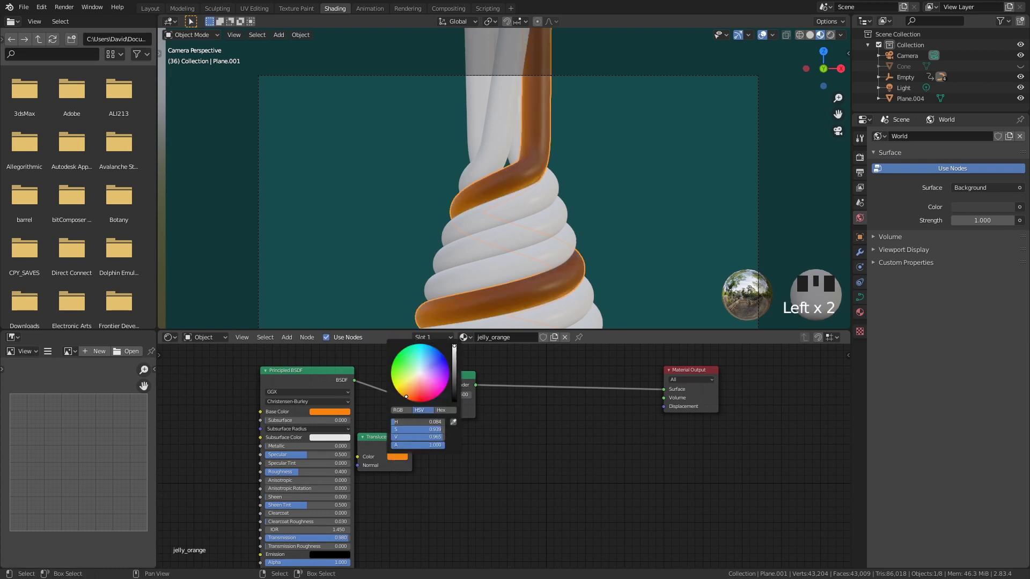
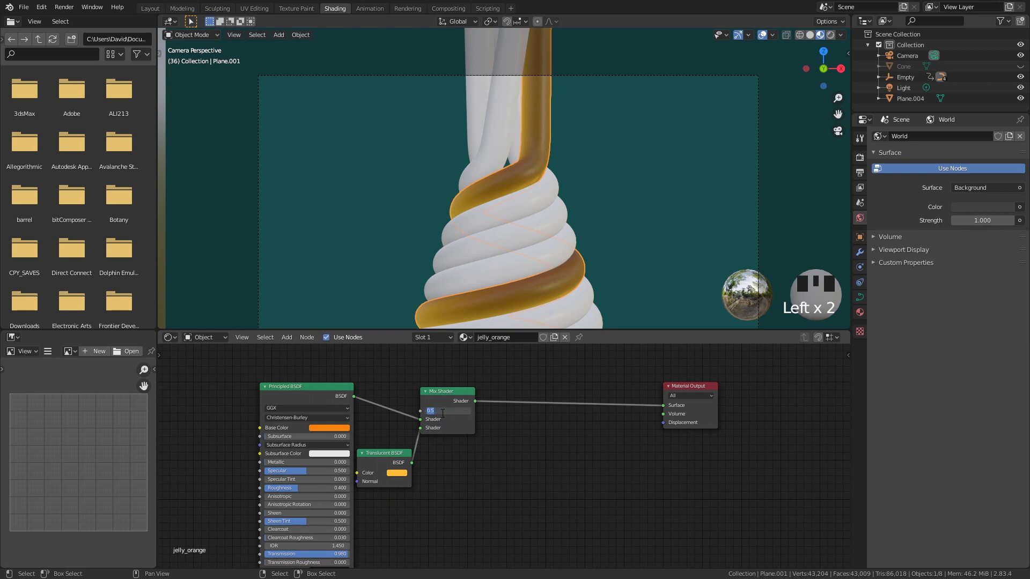
click(444, 416)
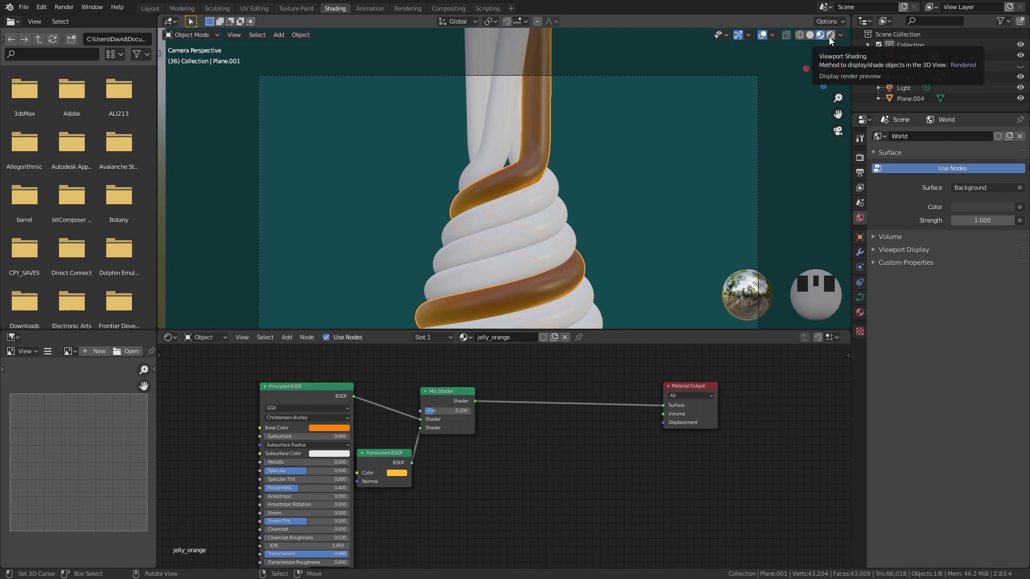
- Switch the render engine to Cycles and select the Cone object in the Outliner
drag(832, 39, 753, 173)
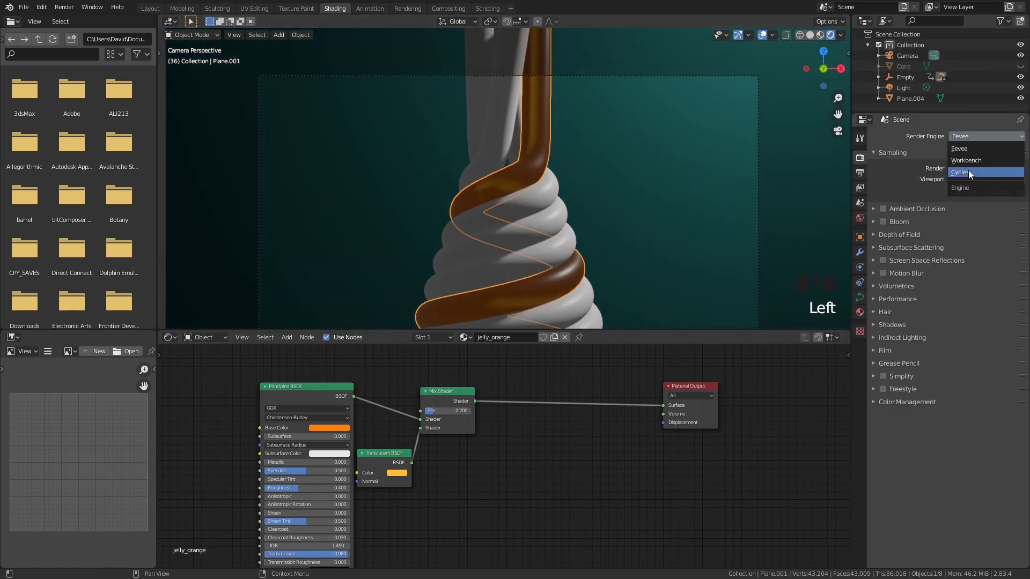
click(971, 173)
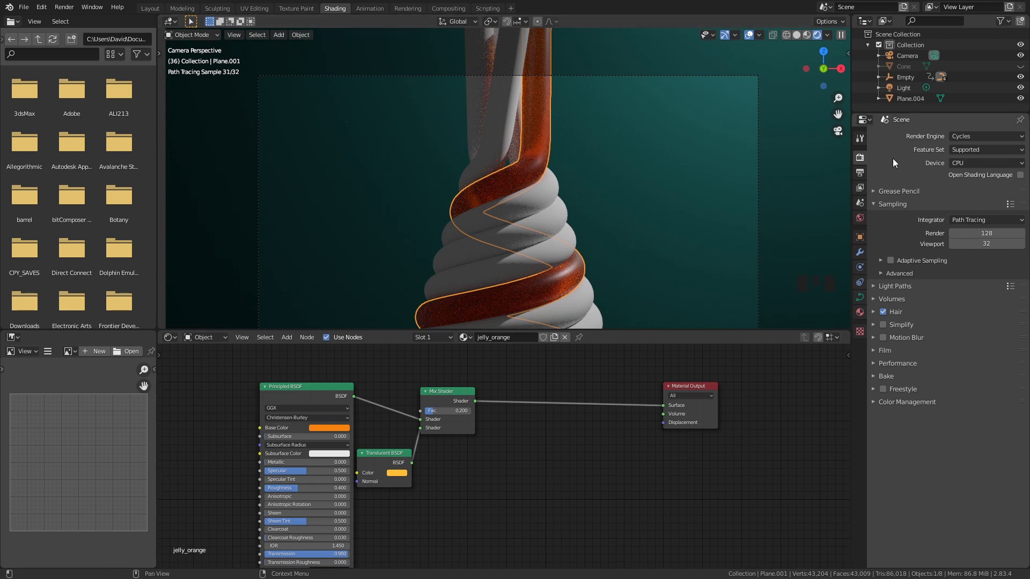
click(1026, 67)
click(910, 72)
- Isolate the cone and give it a white Emission shader wired to the material output
key(z)
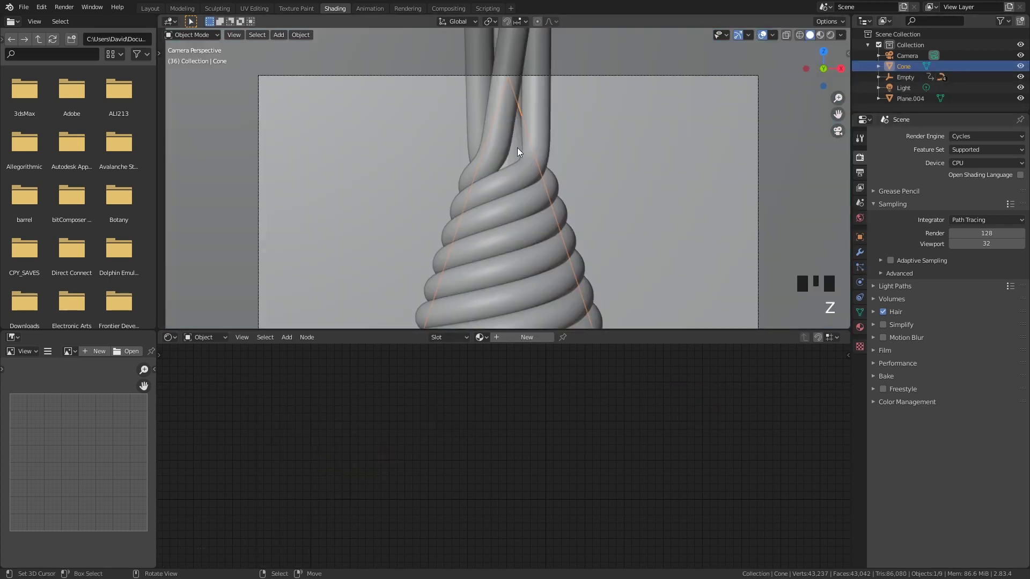
right_click(521, 150)
right_click(520, 151)
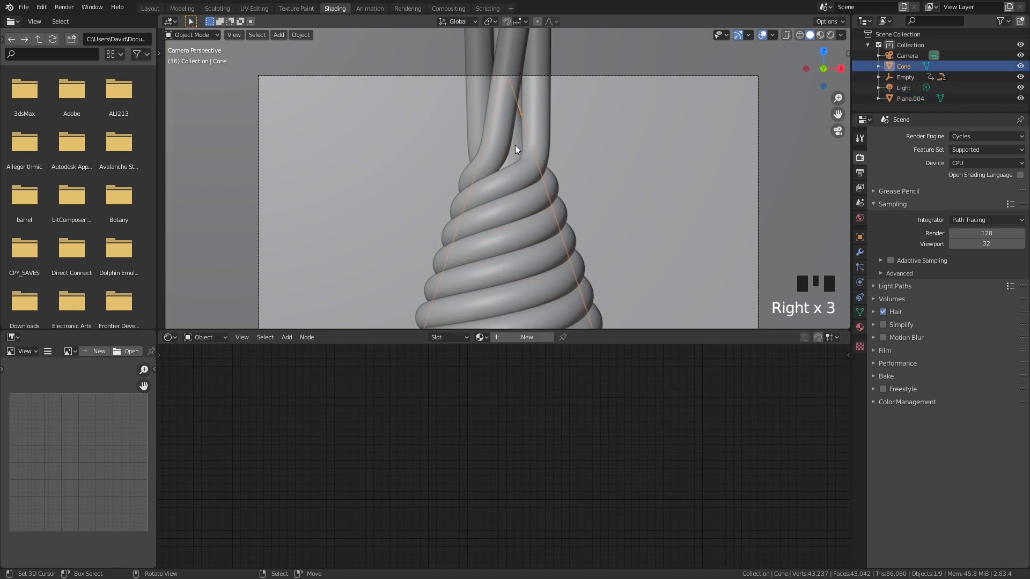
key(shift+h)
drag(534, 339, 575, 394)
key(x)
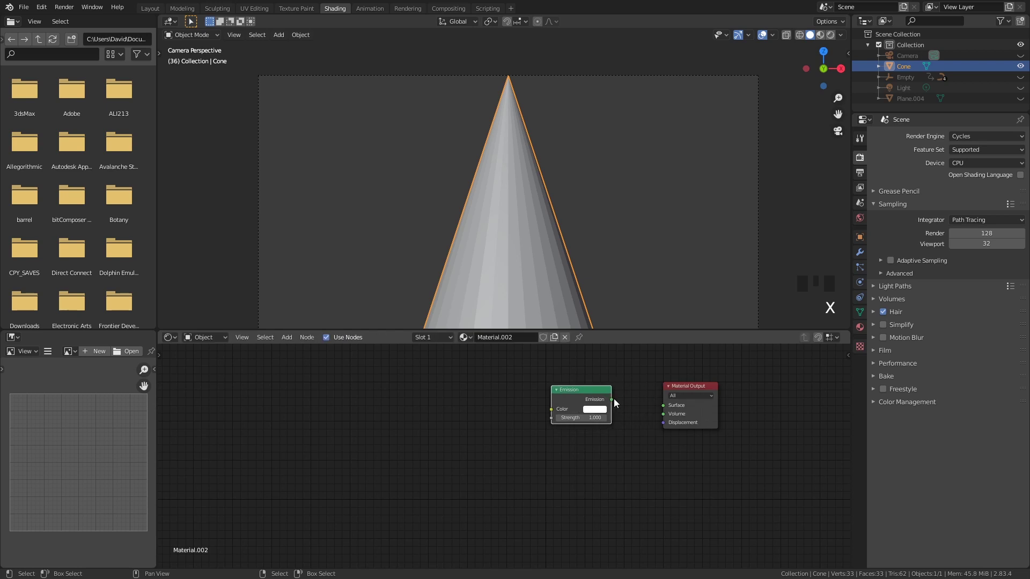
click(665, 410)
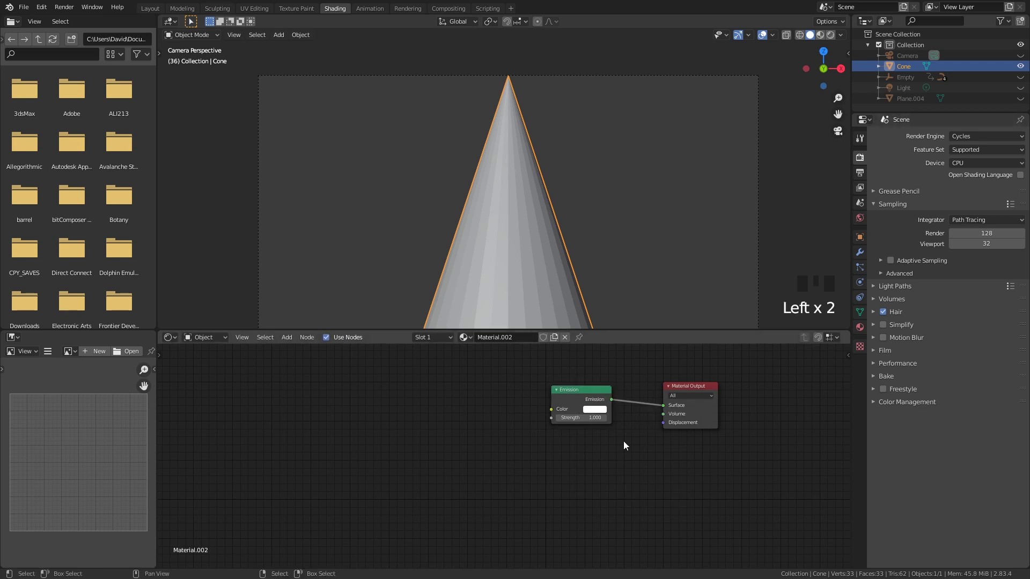
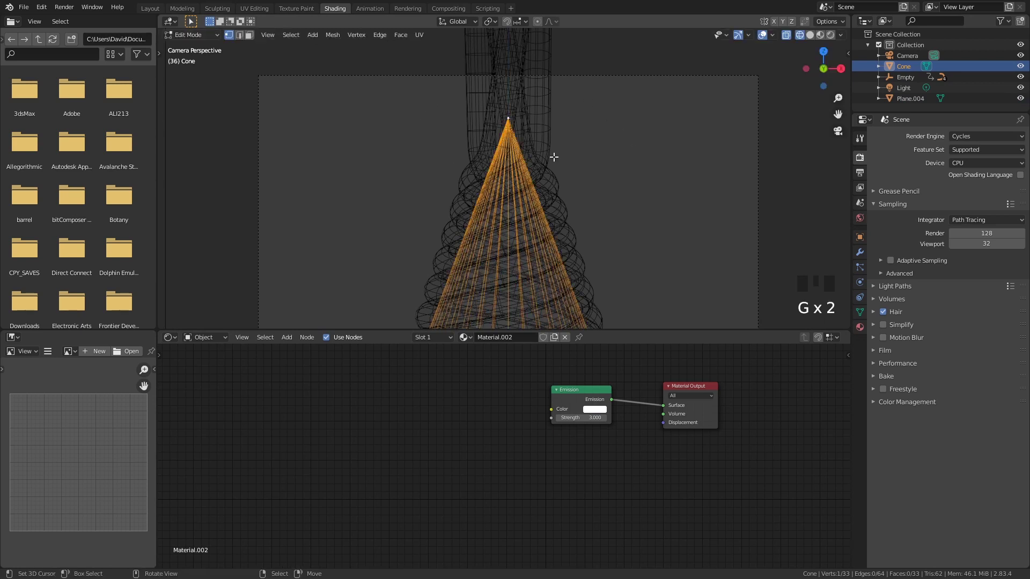
- Leave edit mode and check the scene in rendered shading with the emissive cone
key(g)
key(z)
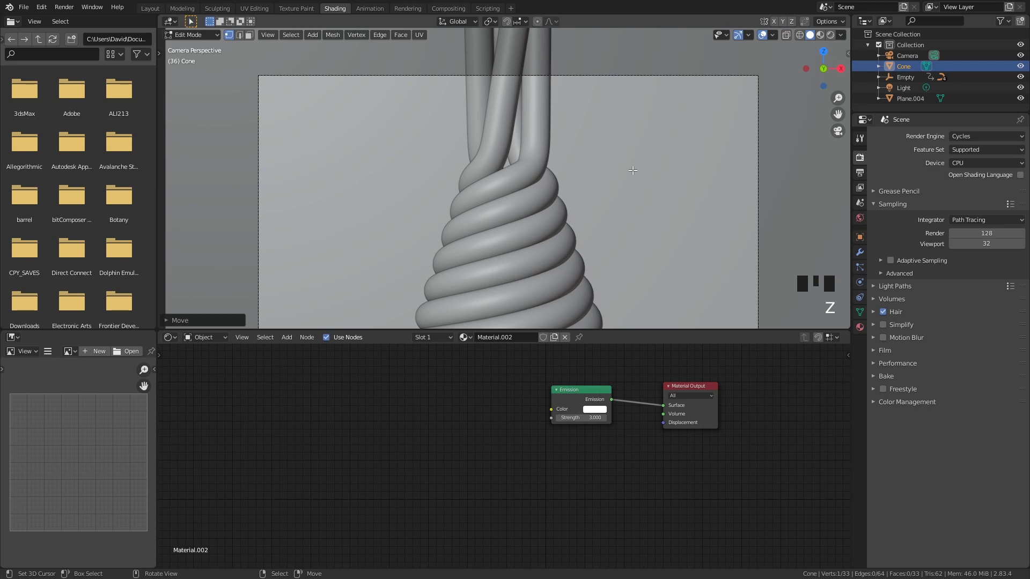
key(Tab)
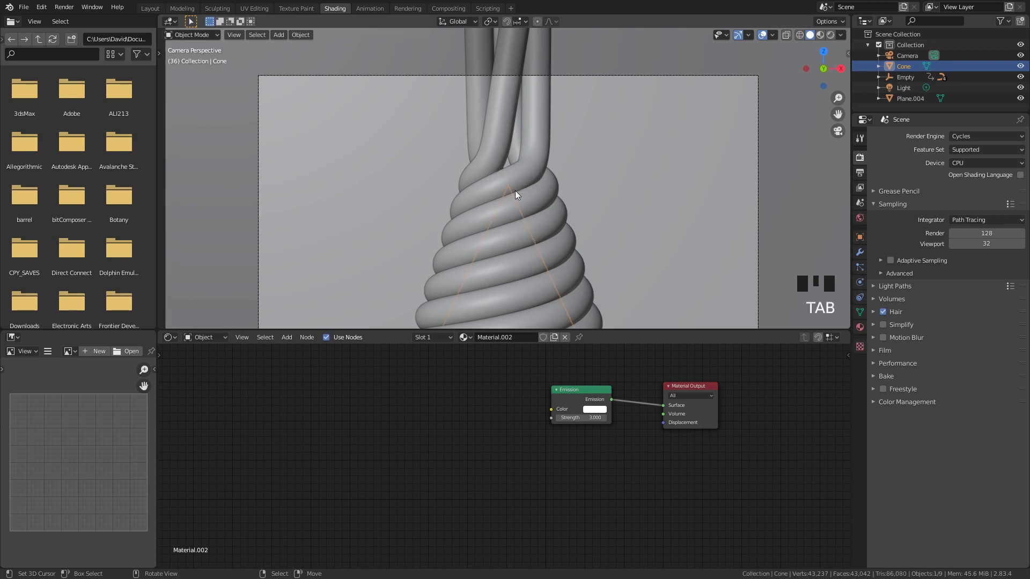
click(833, 37)
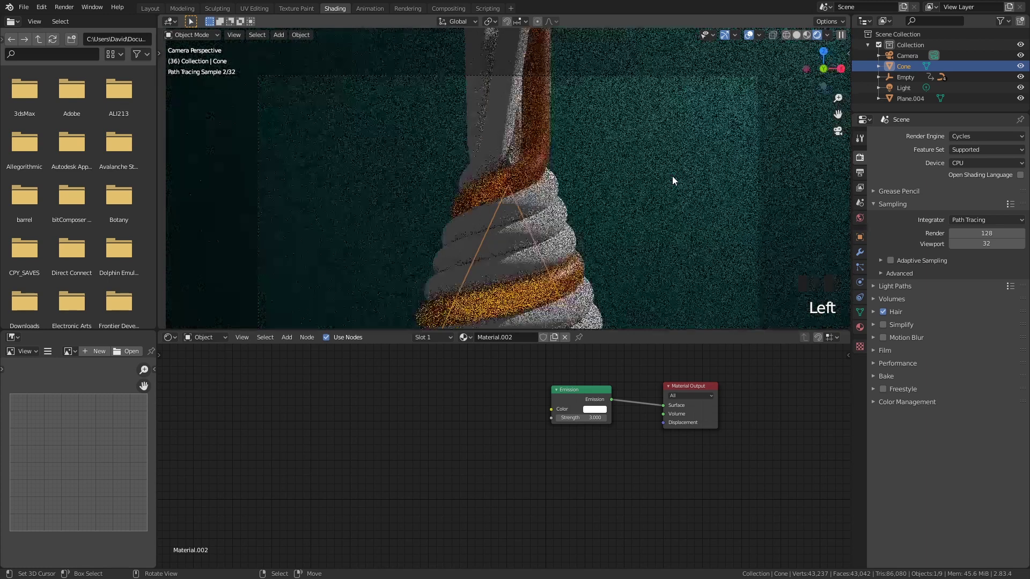
right_click(676, 179)
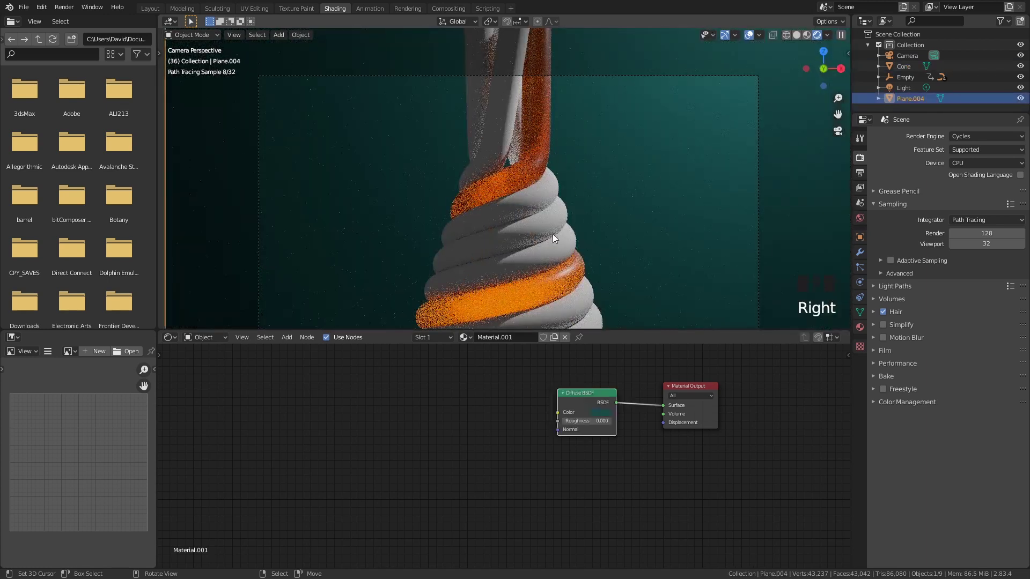
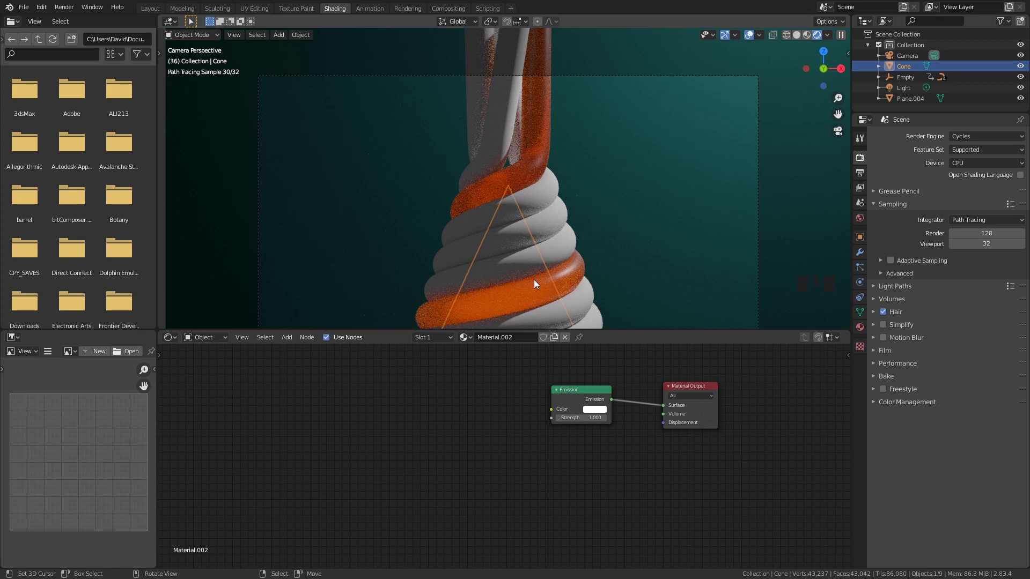
right_click(570, 274)
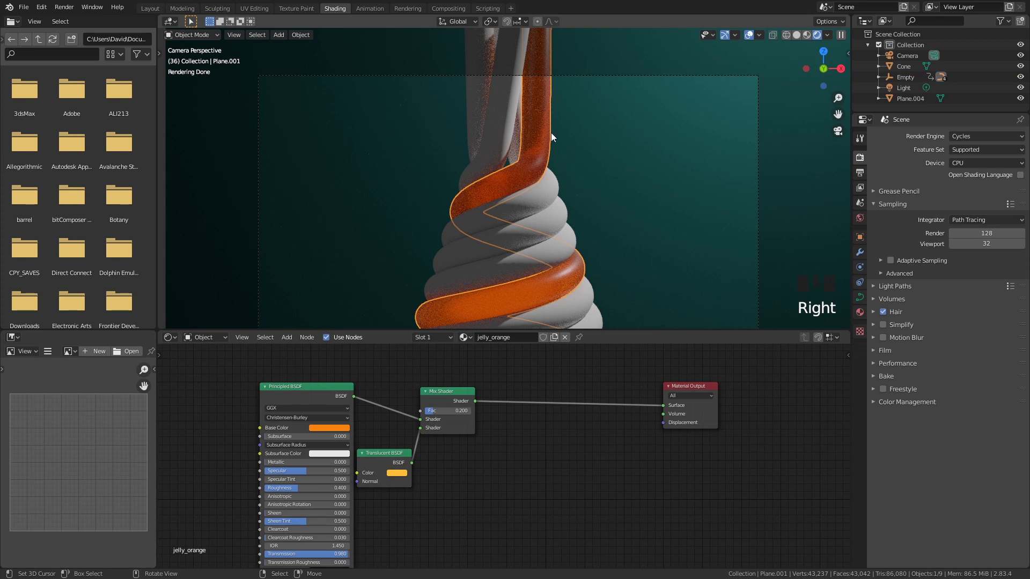
- In Material Preview, feed jelly_orange's output with a Diffuse BSDF driven by a Voronoi Texture
click(802, 36)
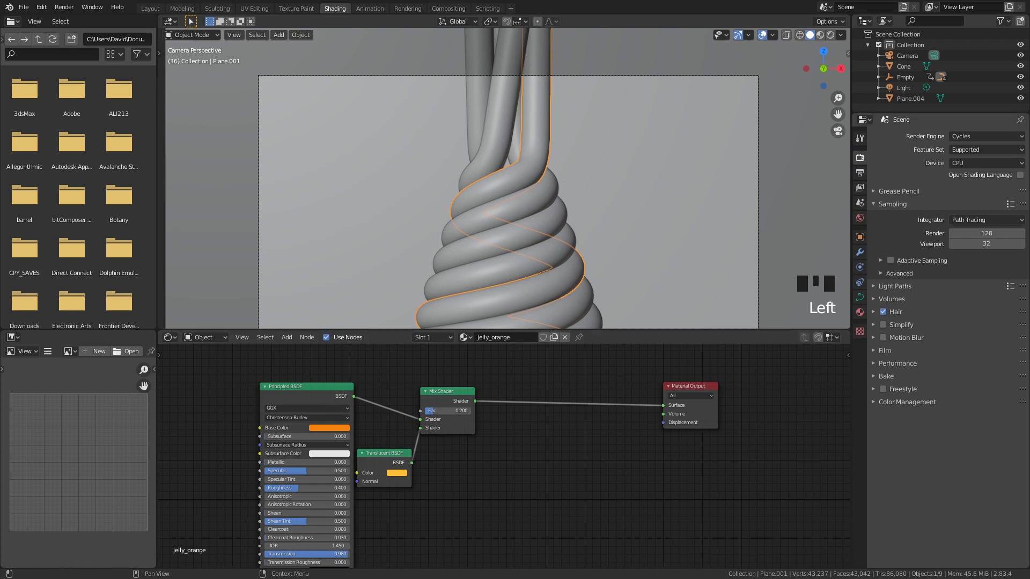
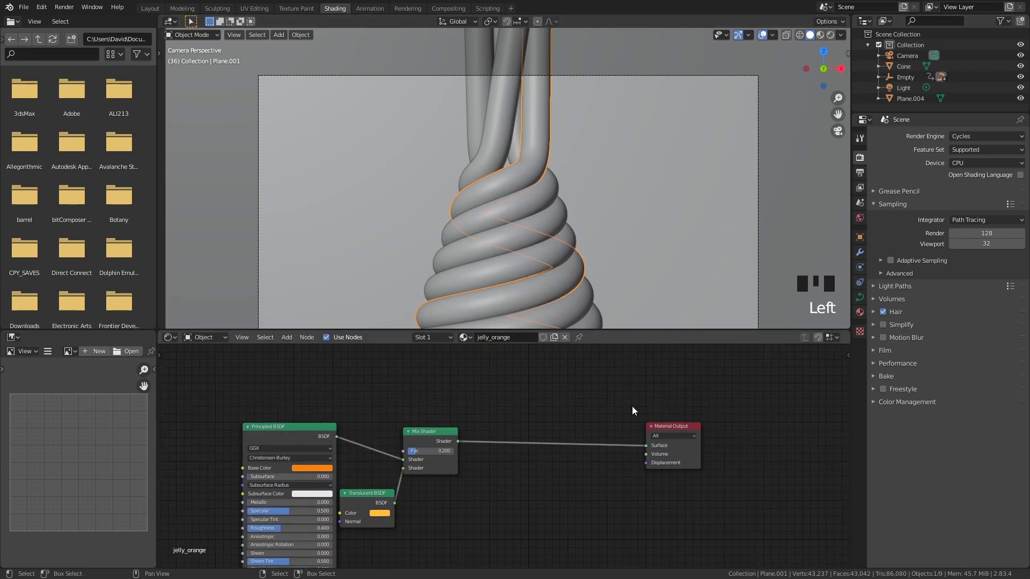
middle_click(824, 97)
click(819, 53)
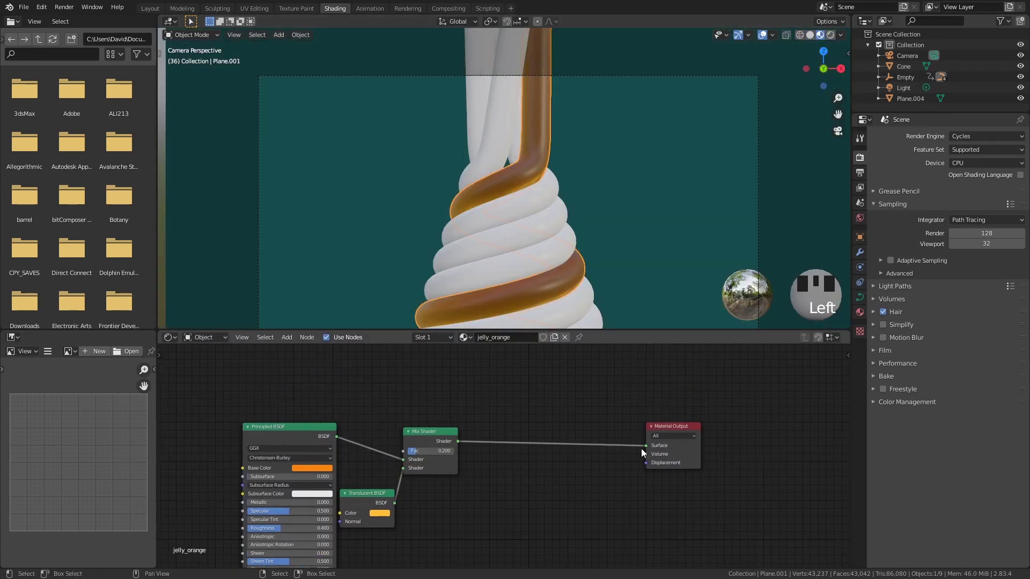
click(650, 449)
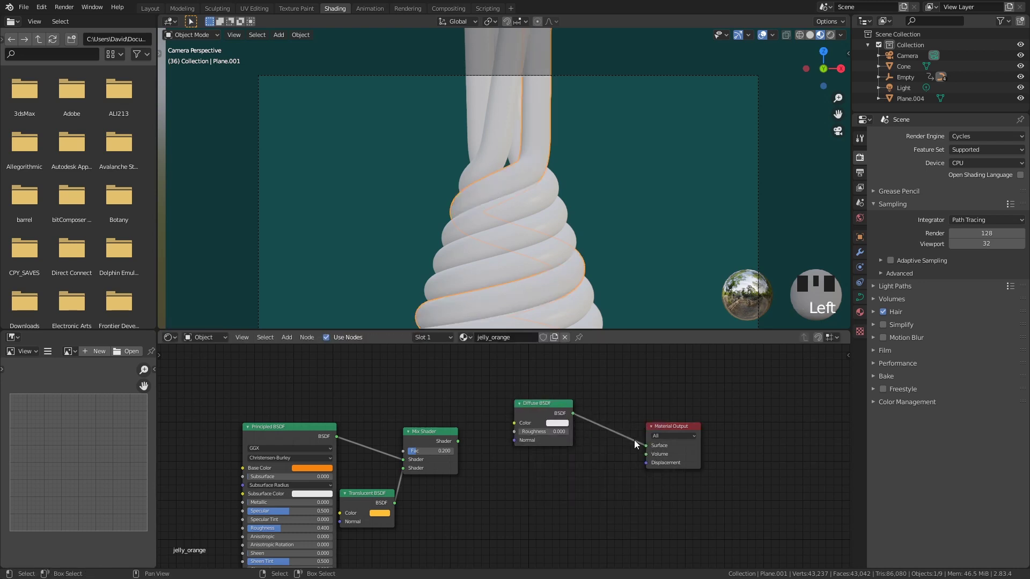
click(547, 407)
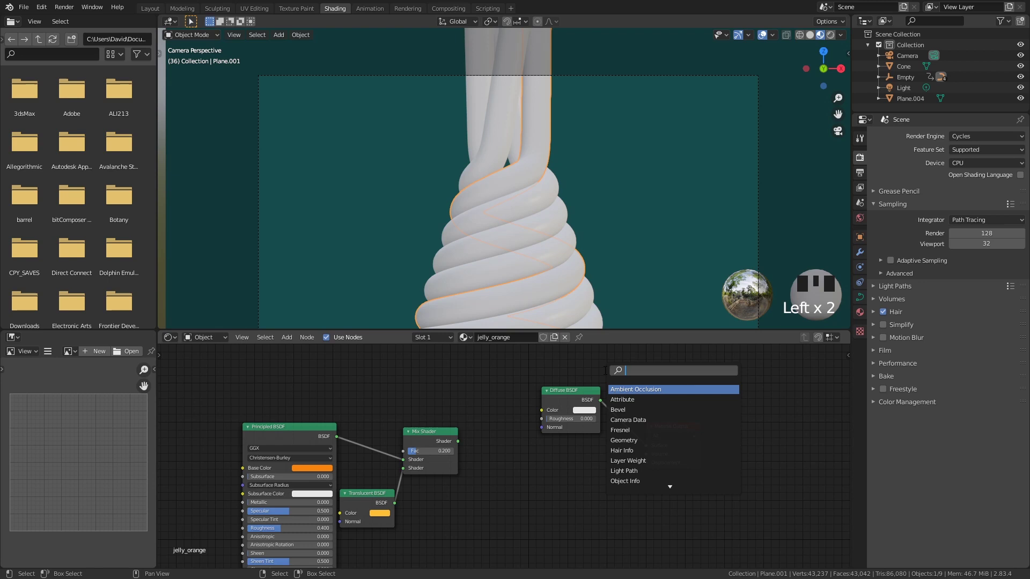
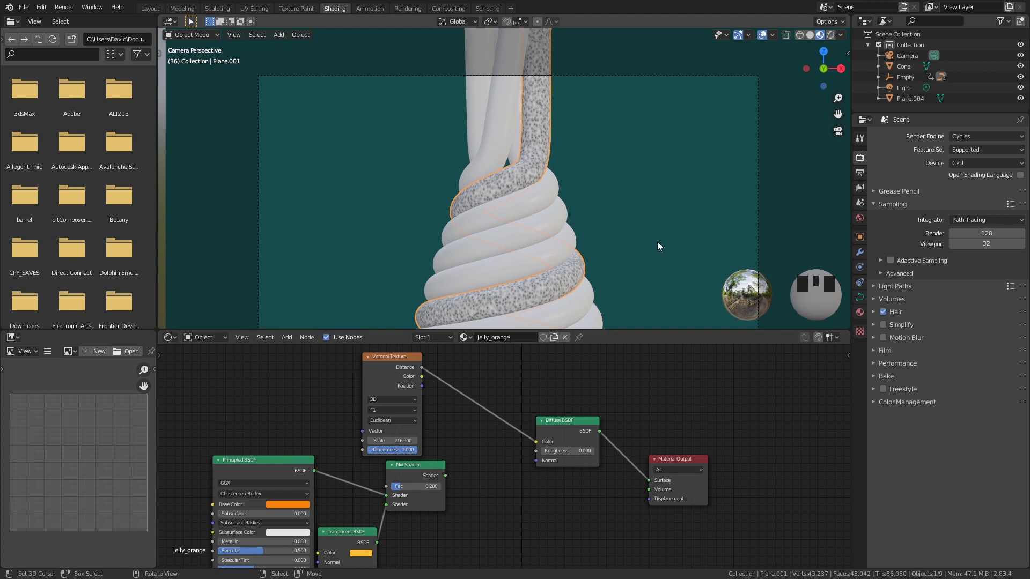
- Insert a ColorRamp between the Voronoi Distance and the Diffuse Color
scroll(up, 3)
drag(576, 291, 579, 200)
scroll(up, 3)
middle_click(586, 231)
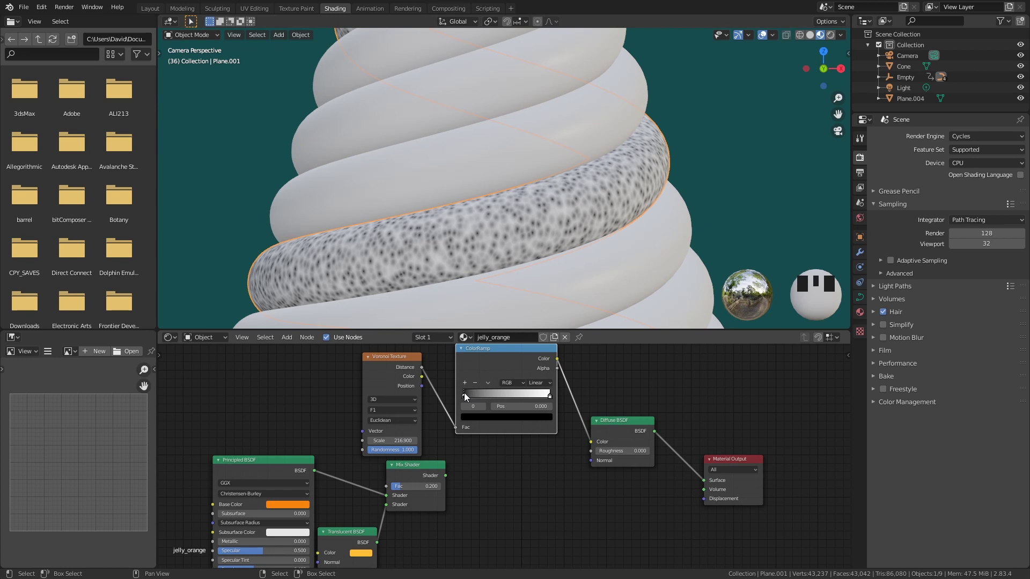
- Slide the ramp stops so the texture becomes small sparse white dots on black
drag(470, 399, 492, 398)
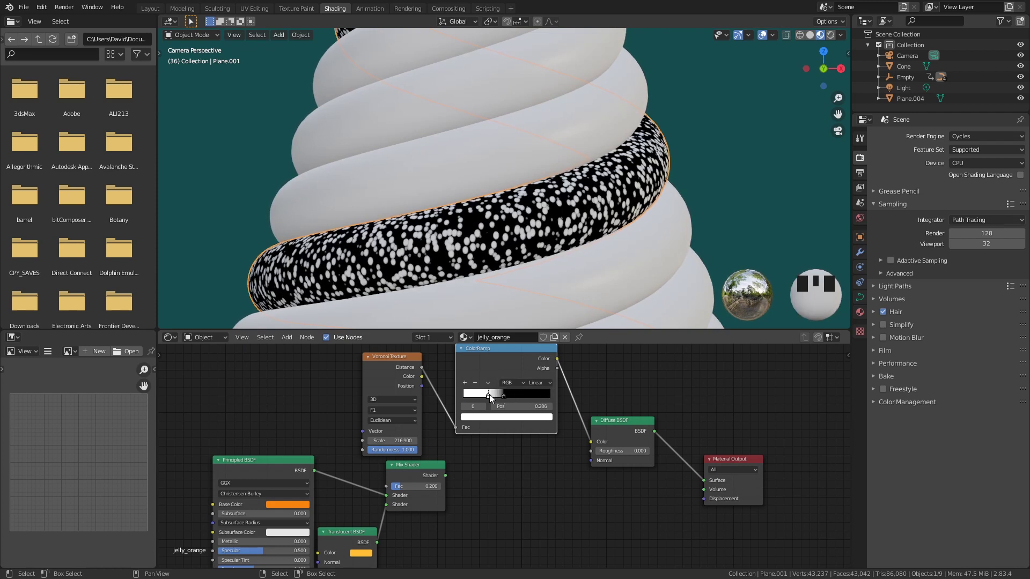
drag(505, 399, 474, 400)
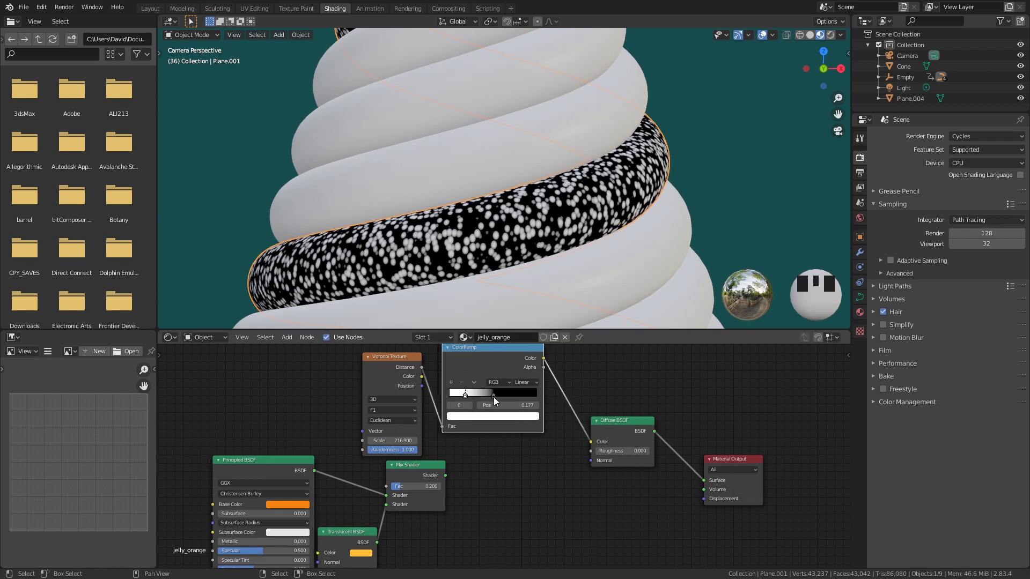
drag(494, 402, 606, 389)
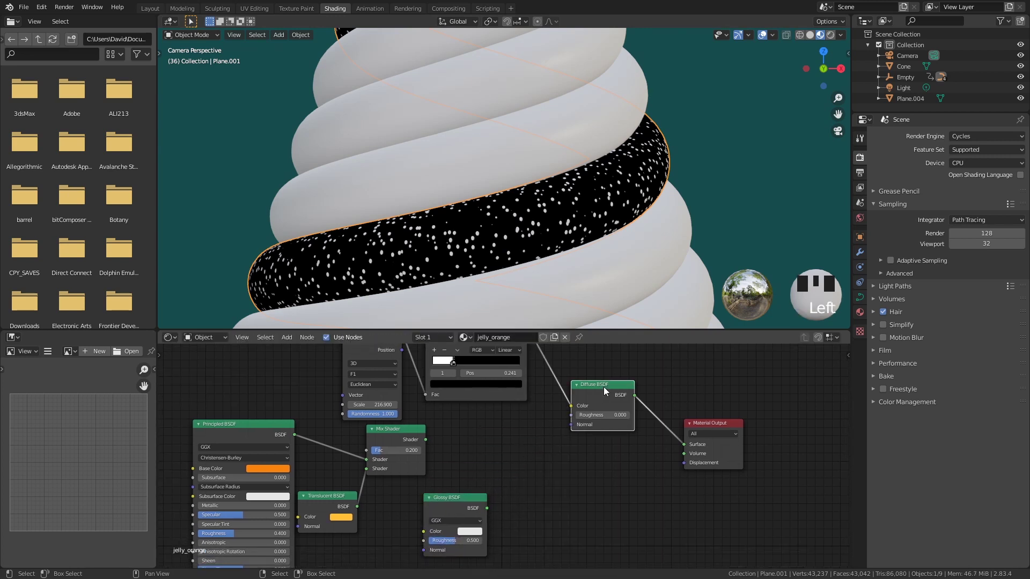
- Add a Mix Shader taking the jelly mix and Glossy BSDF, with the ColorRamp as factor
key(Delete)
key(shift+a)
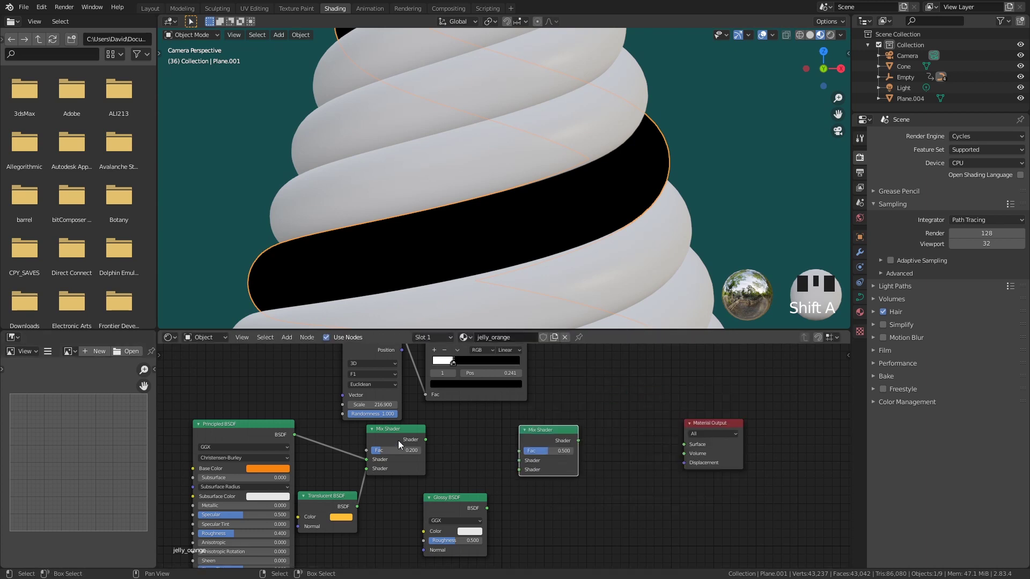
click(425, 441)
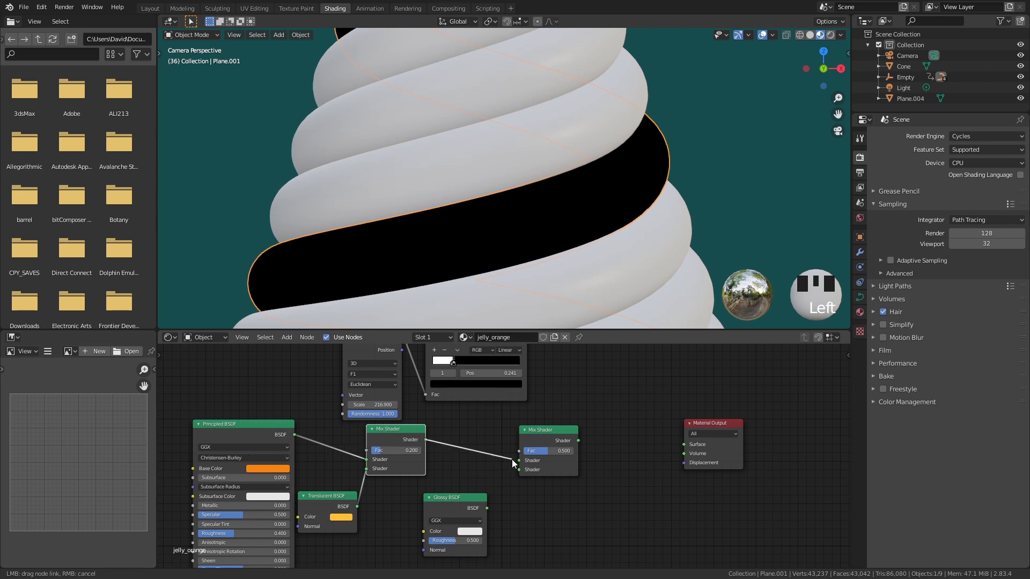
click(488, 512)
click(592, 443)
- Route the speckle mix to the Material Output and preview the white-flecked orange tube
click(835, 35)
click(807, 40)
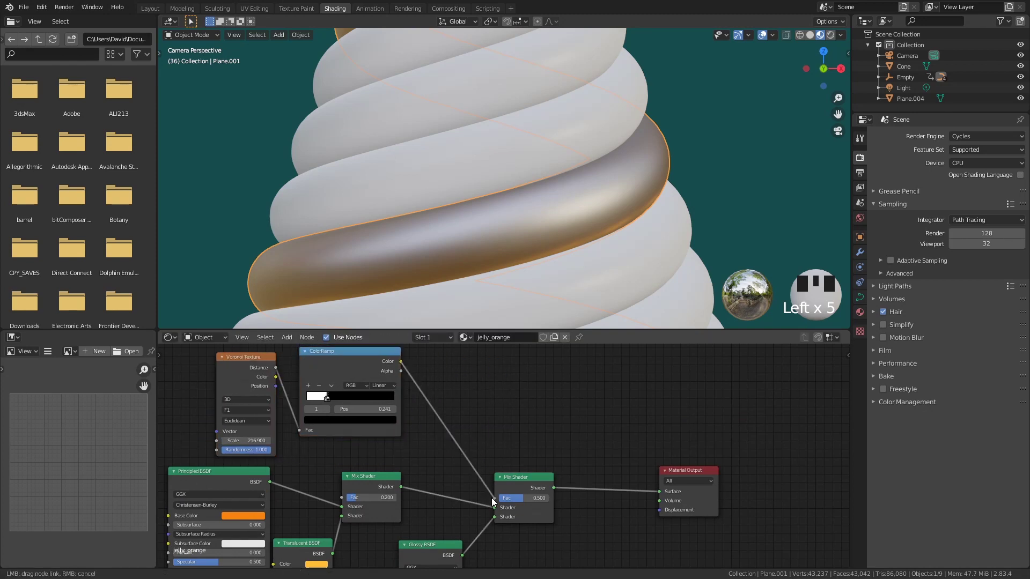
click(494, 500)
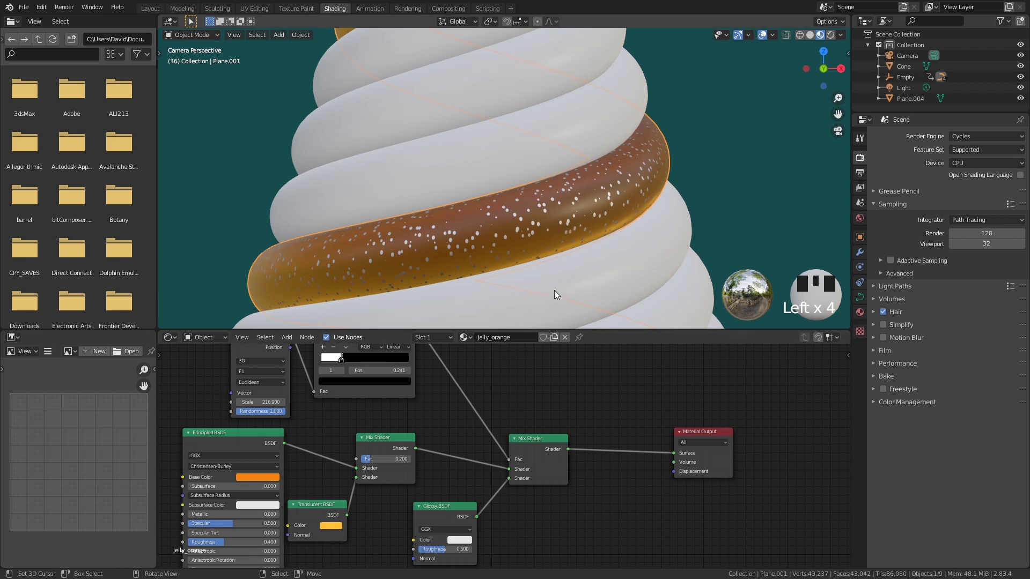
- Assign jelly_orange to another tube and duplicate it as a new jelly_red material
scroll(down, 3)
right_click(500, 116)
drag(556, 78, 563, 135)
drag(563, 135, 562, 155)
- Recolour jelly_red's base and translucent colours to red, then pick the next tube
drag(524, 355, 341, 353)
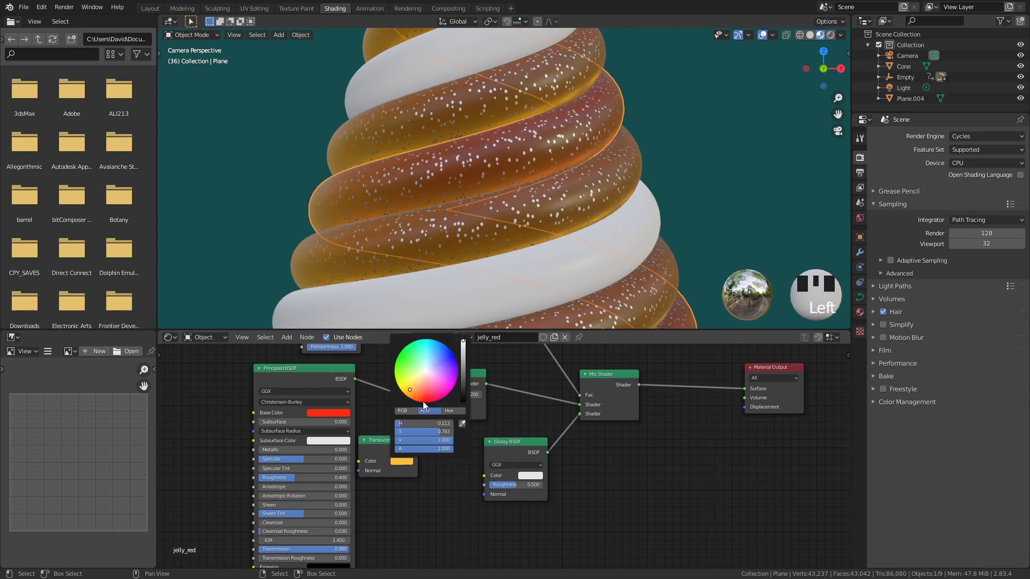
click(420, 397)
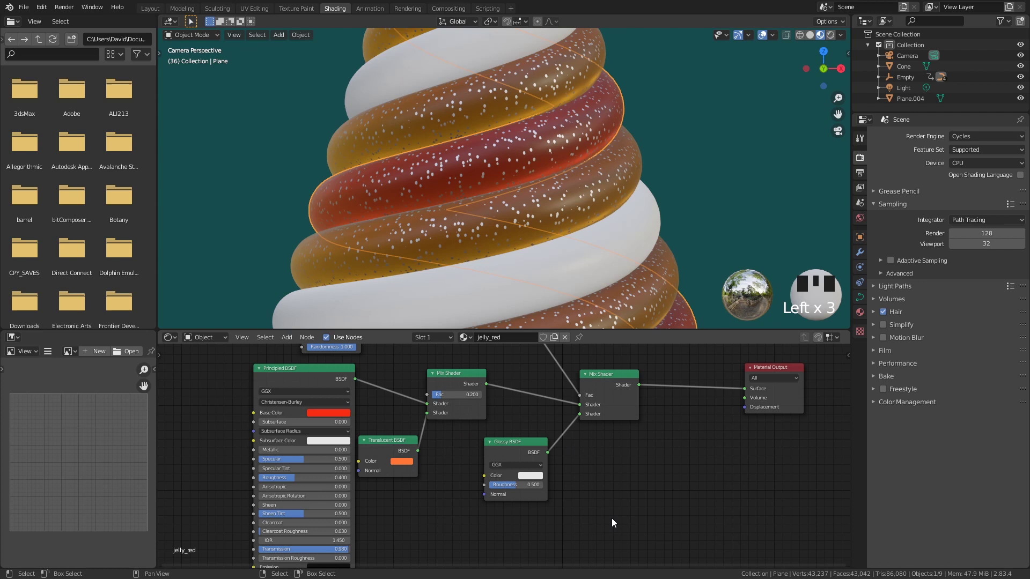
right_click(548, 284)
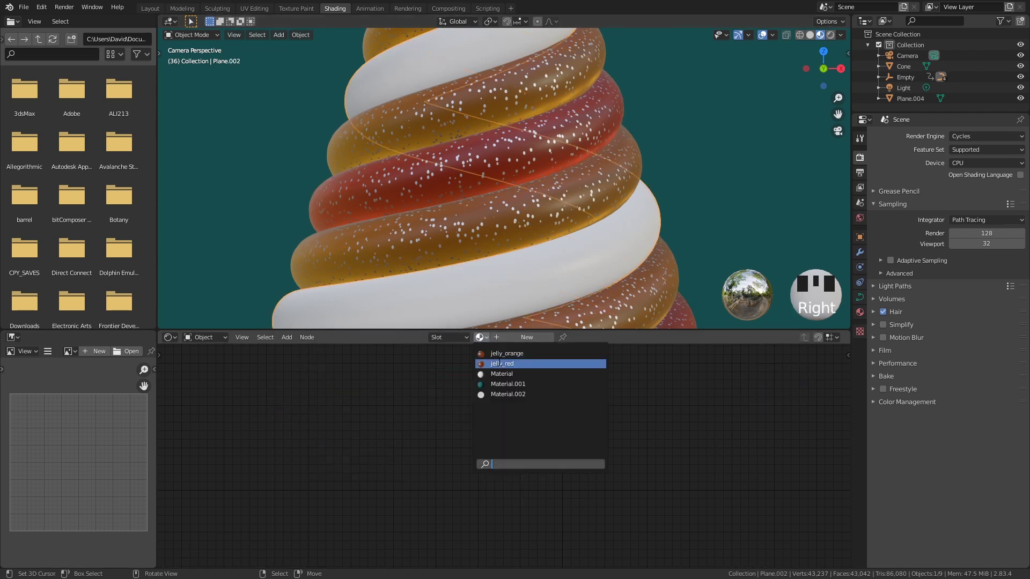
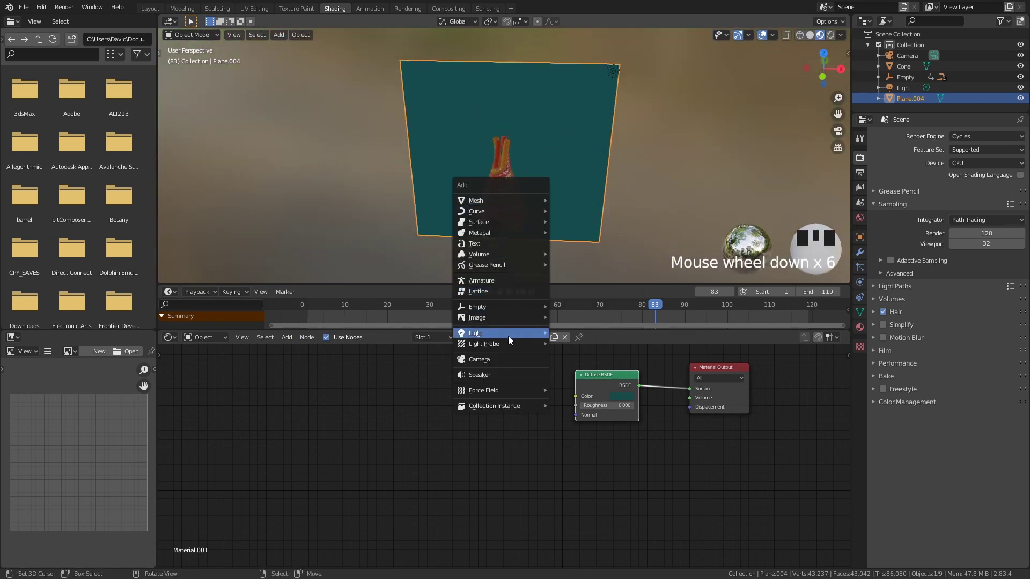
- Add a second point light, Light.001, to the scene near the sculpture
key(shift+a)
drag(607, 202, 592, 204)
key(g)
drag(522, 160, 618, 91)
right_click(619, 90)
key(g)
drag(607, 206, 557, 191)
key(g)
middle_click(680, 146)
scroll(down, 3)
drag(545, 211, 514, 227)
- Move the new light beside the cone and return to the camera view
right_click(514, 227)
key(g)
right_click(400, 170)
key(g)
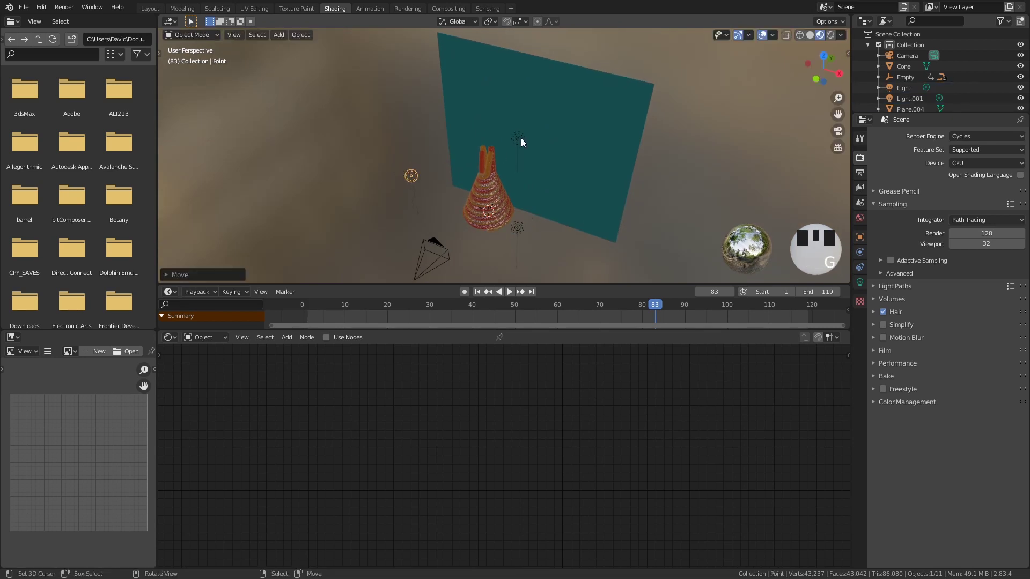
right_click(524, 137)
key(g)
drag(528, 159, 551, 124)
key(g)
drag(548, 128, 555, 127)
key(KP_0)
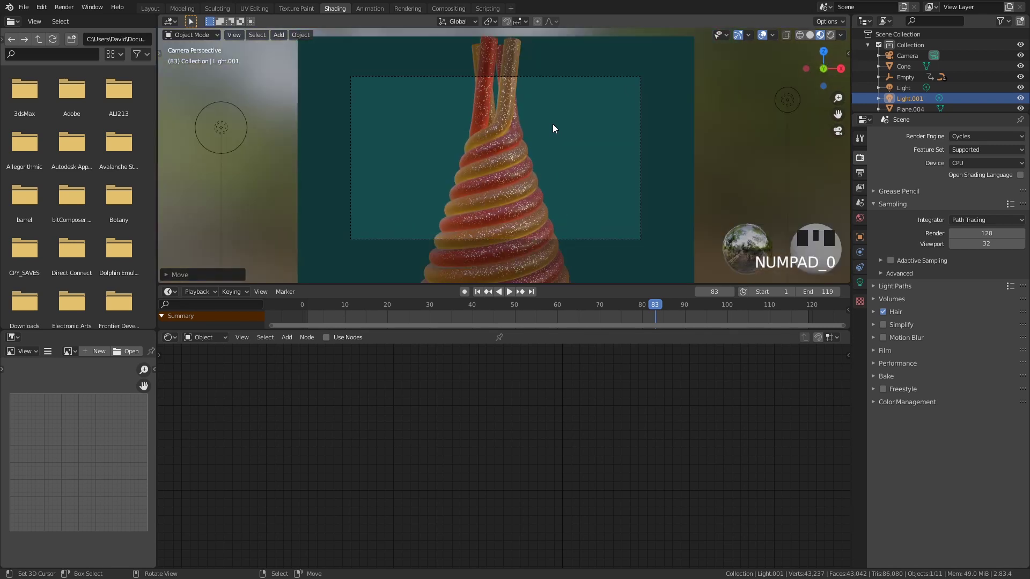